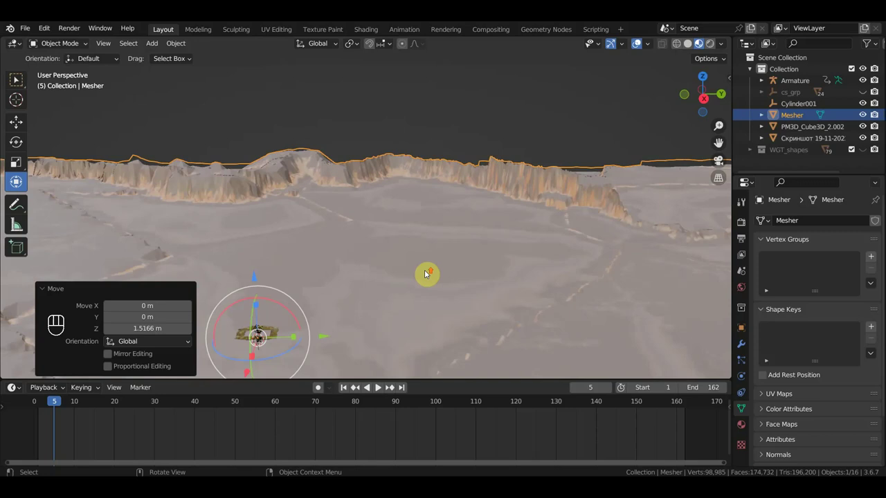
Pull the viewport back to see the trench and bring up the add-object menu for a camera
middle_click(434, 265)
middle_click(487, 207)
drag(472, 209, 500, 198)
middle_click(510, 199)
middle_click(484, 205)
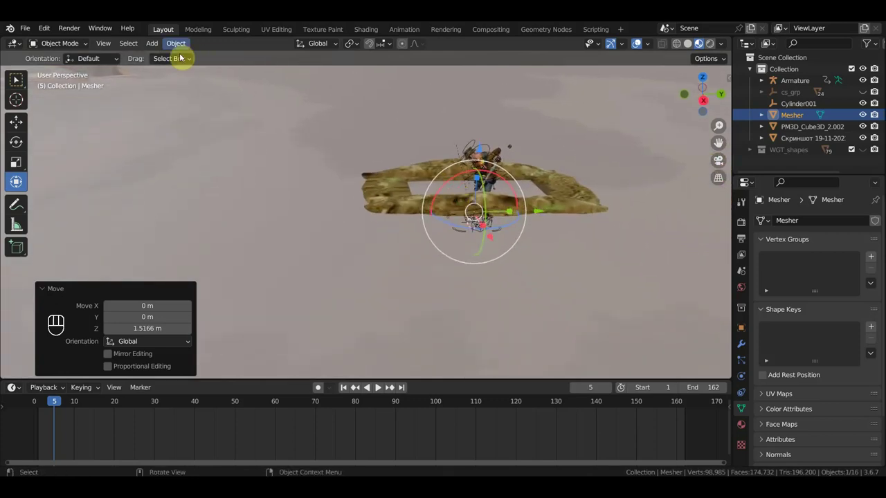
drag(154, 43, 187, 215)
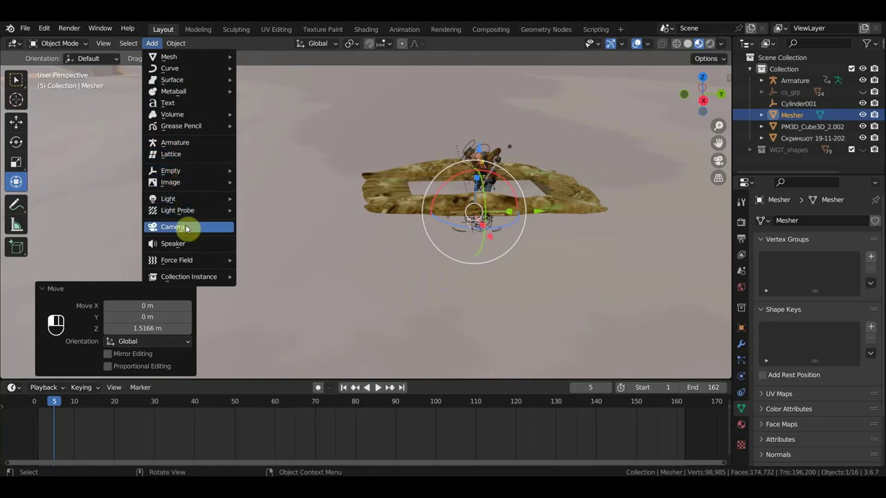
Fly the camera onto the cowboy and trench, leave camera view and select the Mesher terrain
key(KP_0)
key(shift+f)
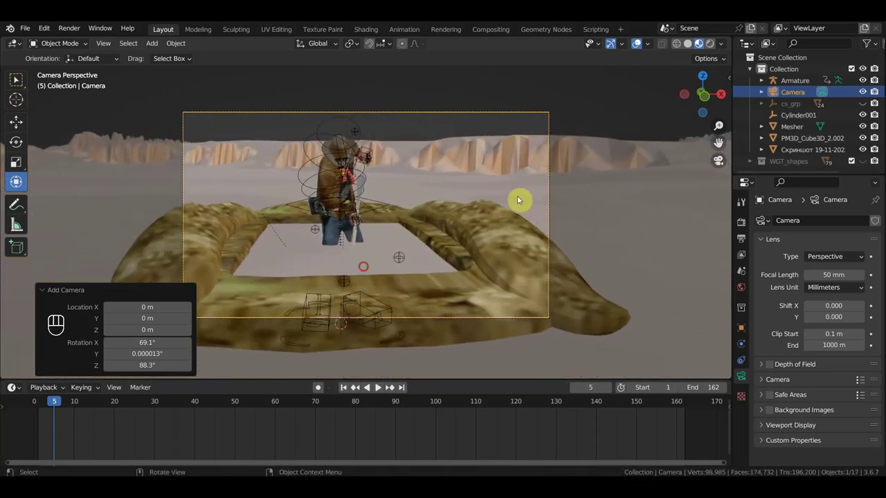
drag(529, 197, 534, 212)
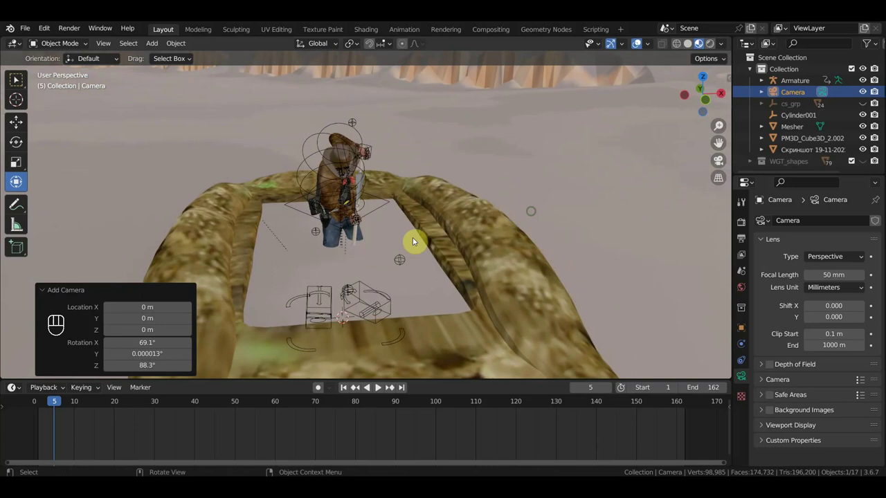
click(382, 253)
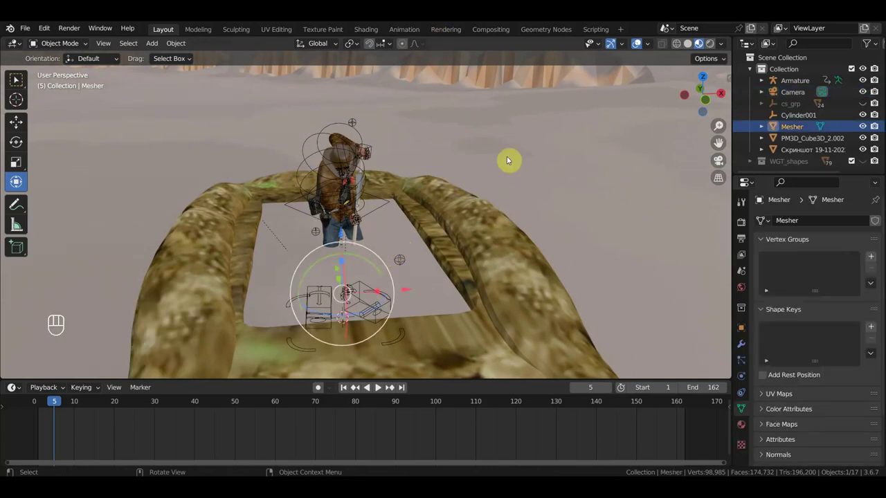
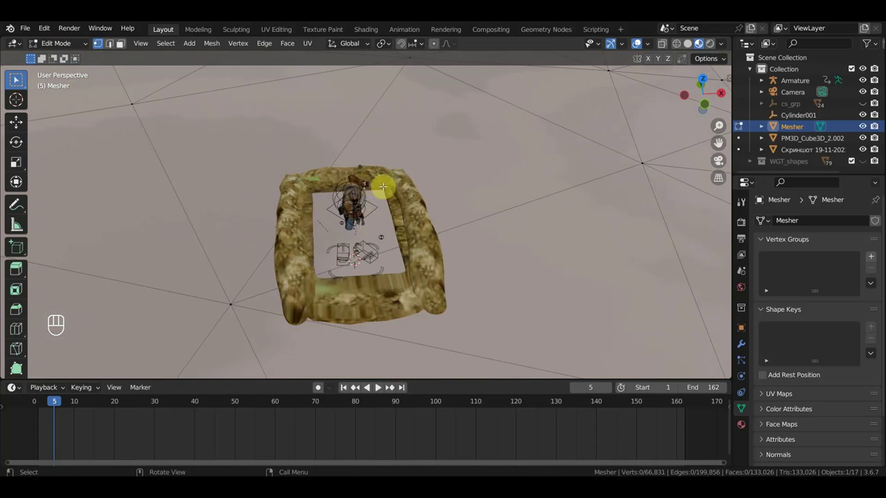
Knife-cut a four-point outline into the ground beside the trench
key(k)
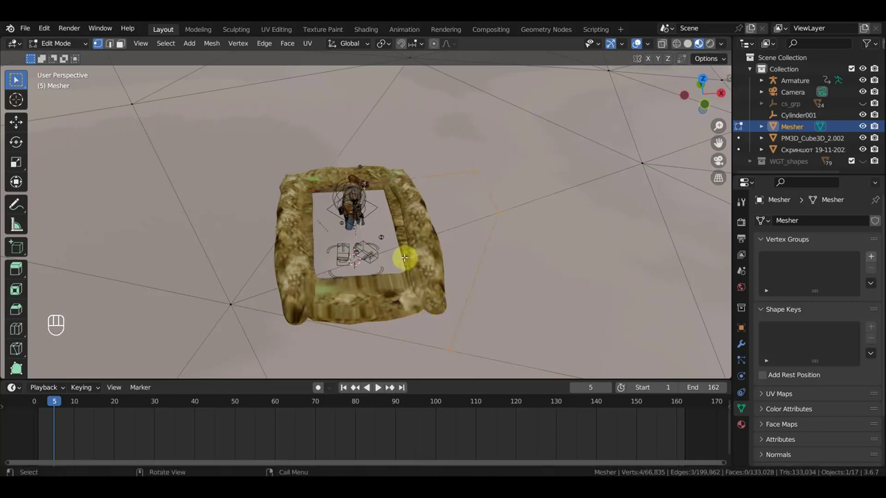
Knife-cut further edges into the terrain beside the trench outline
key(k)
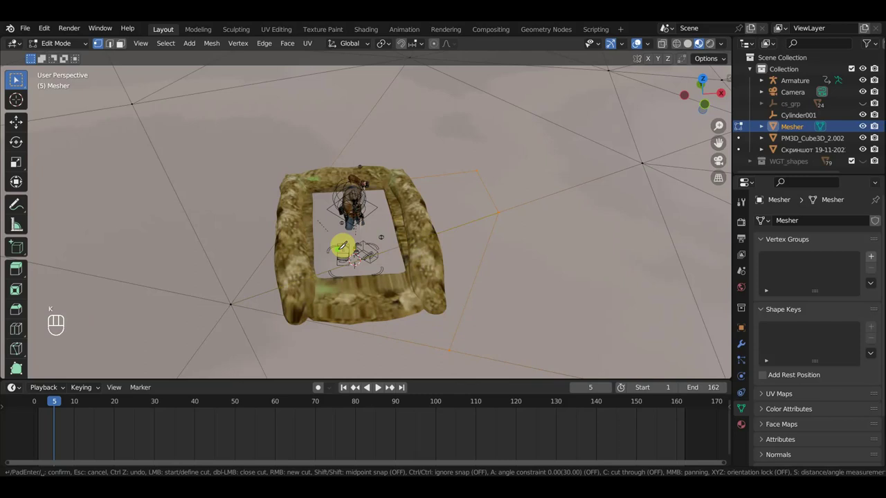
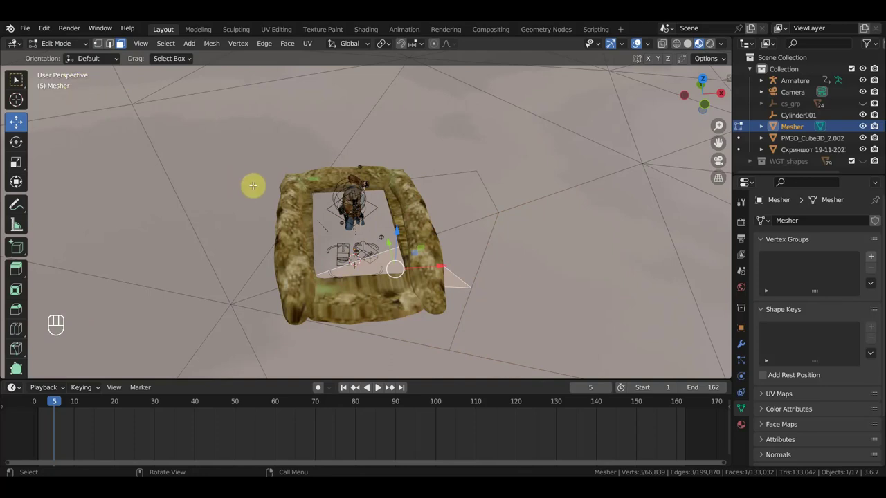
Knife-cut new faces around the end of the trench, leaving a small corner triangle selected
key(k)
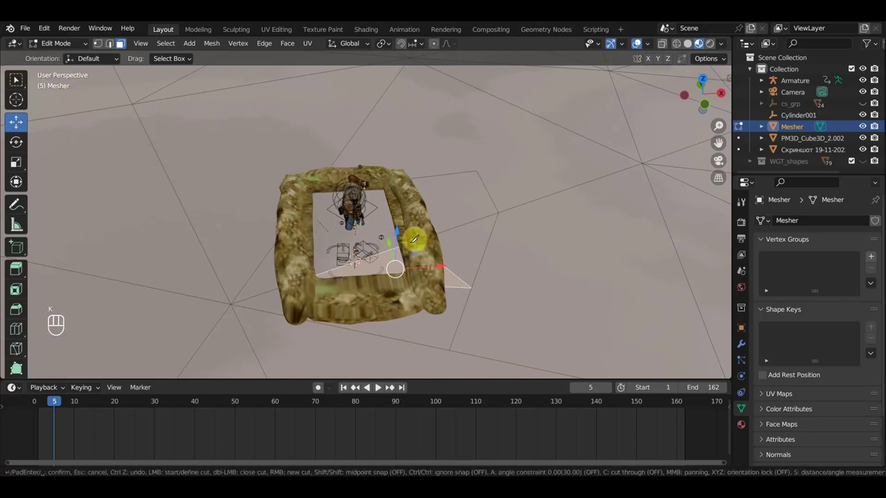
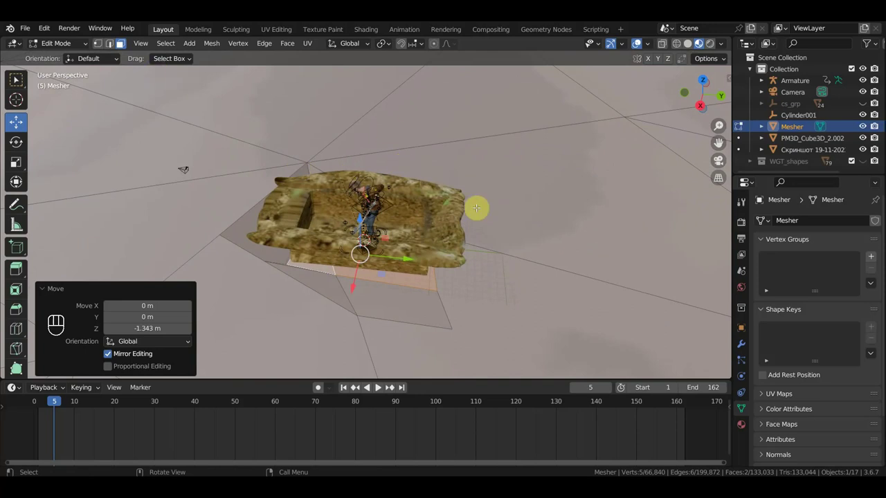
Slice a long knife cut across the terrain and drag a new vertex near the trench end
key(k)
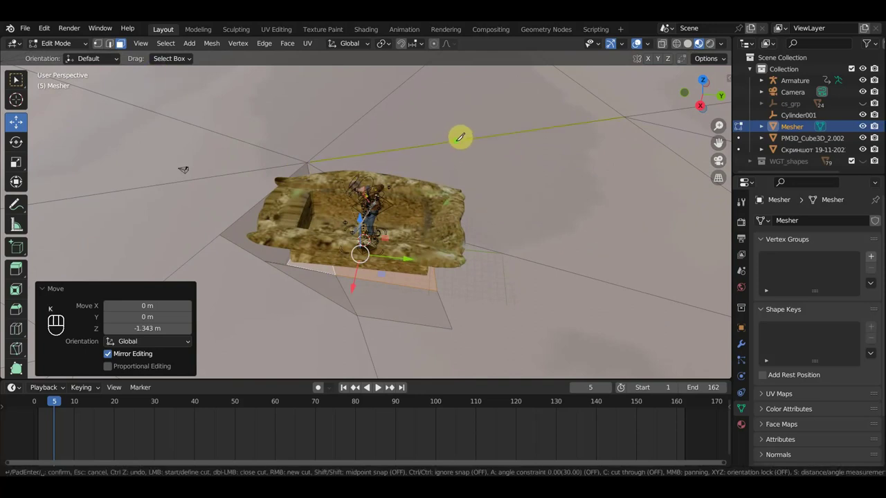
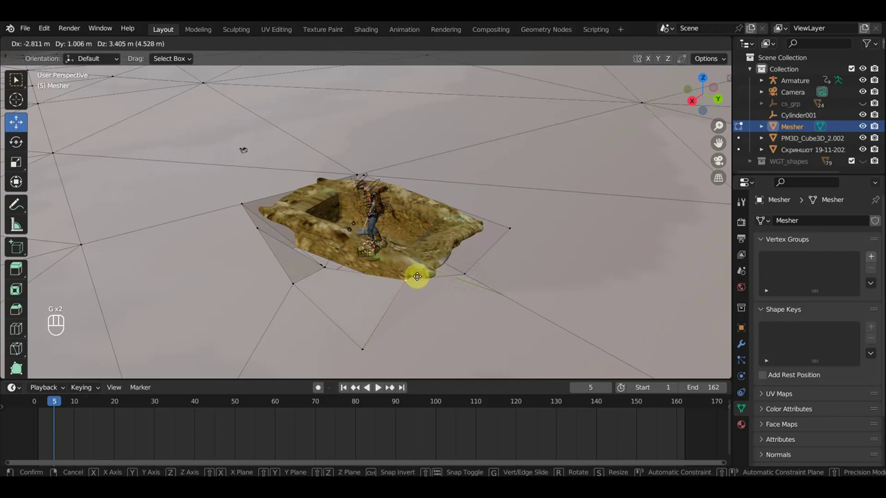
key(g)
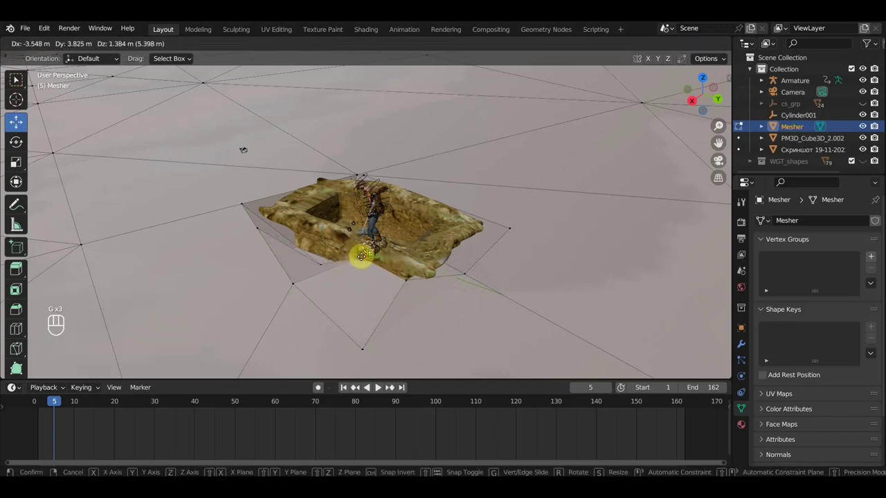
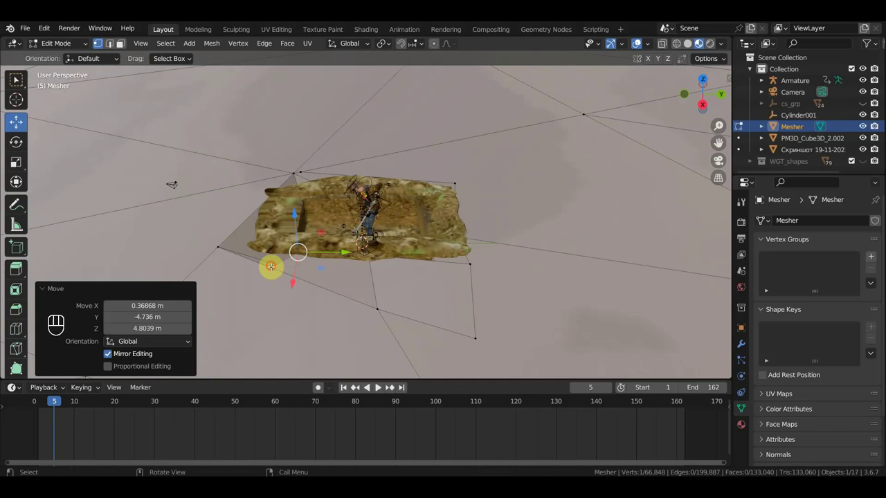
Move terrain vertices so the ground meets the trench walls
key(g)
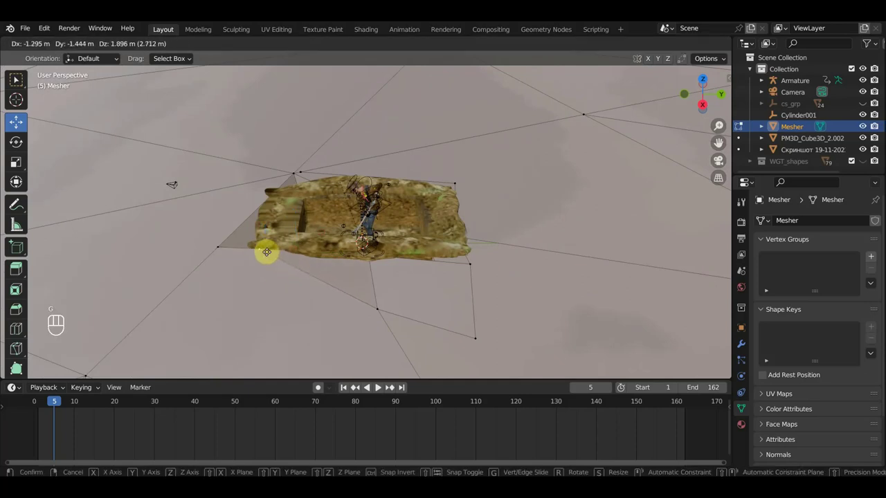
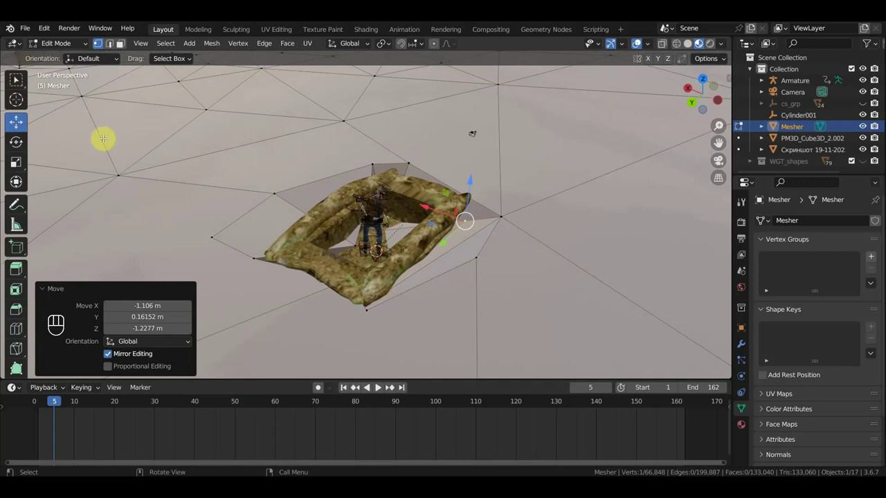
Cut new vertices at the trench end and pull them outward against the trench walls
key(k)
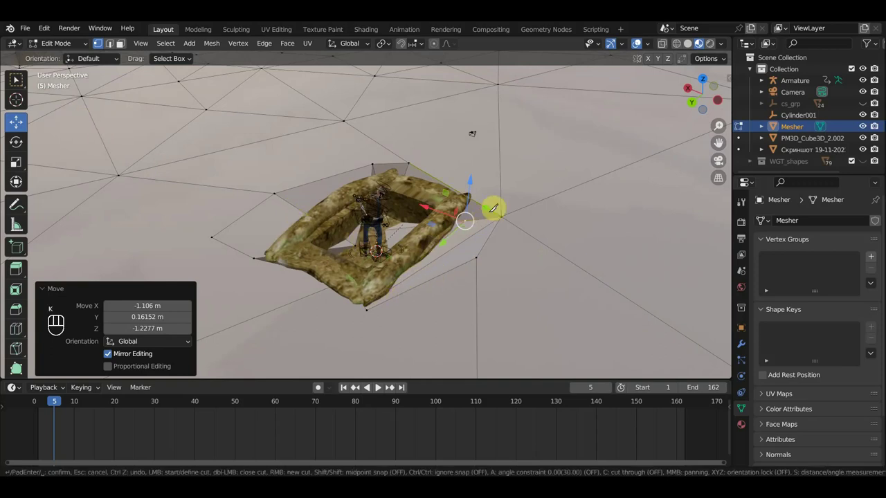
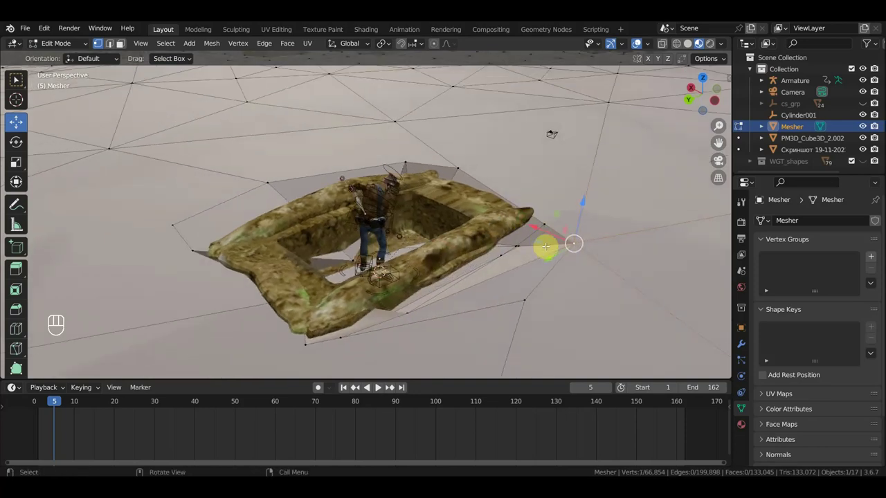
key(g)
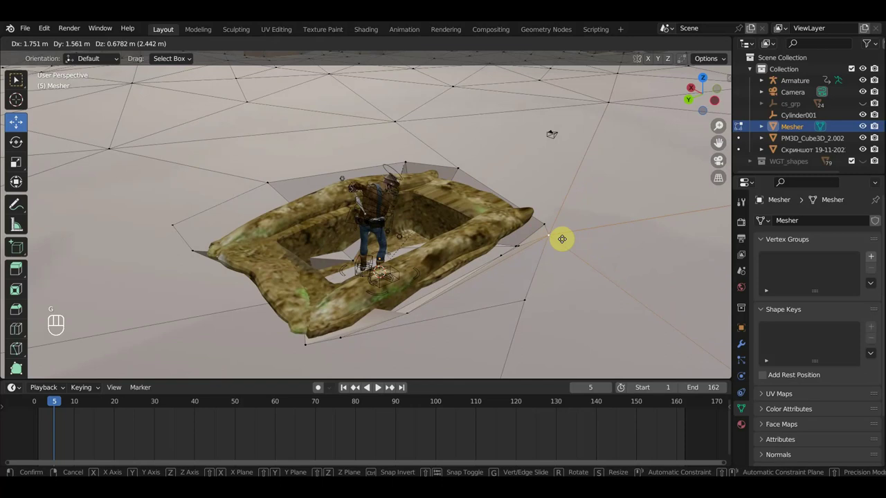
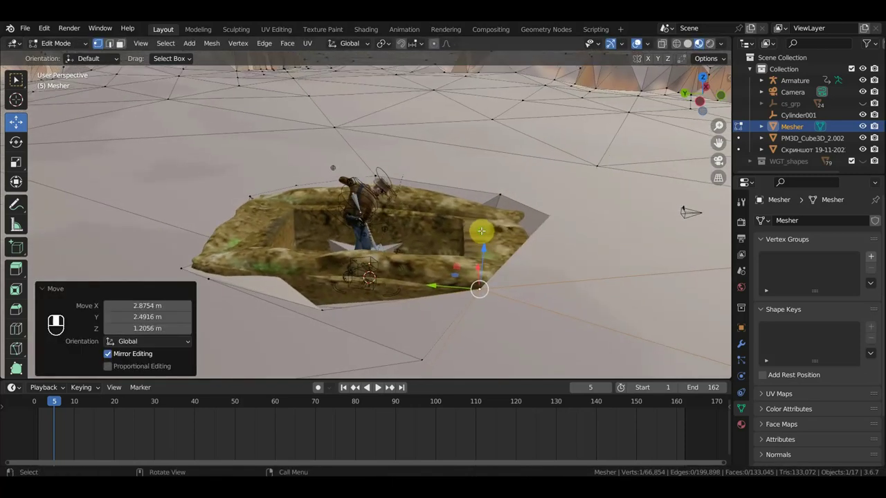
key(g)
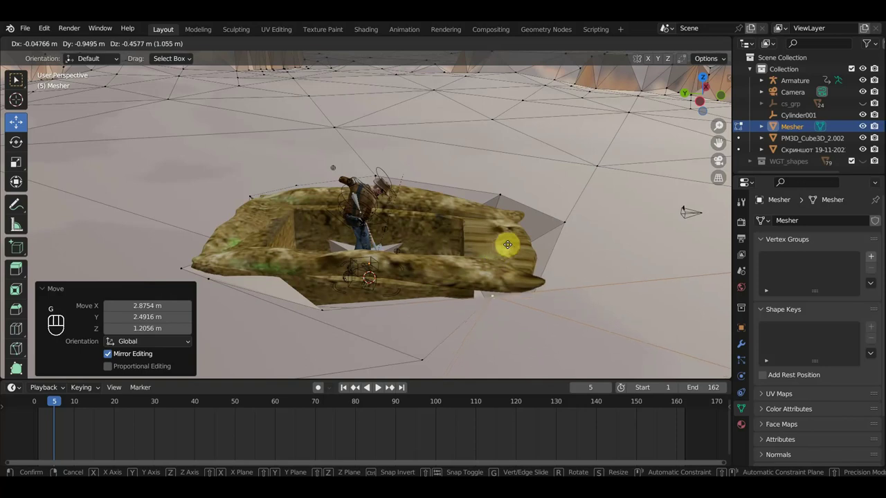
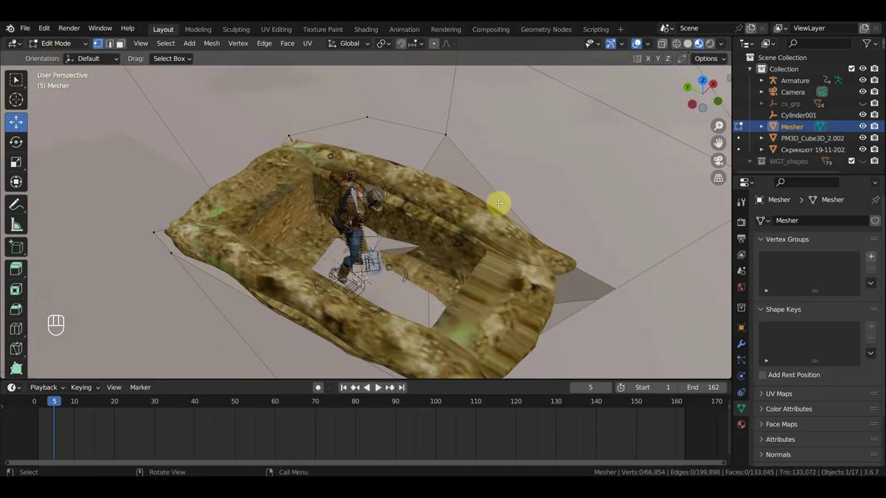
Make another knife cut at the trench end and move its vertices toward the trench wall
key(k)
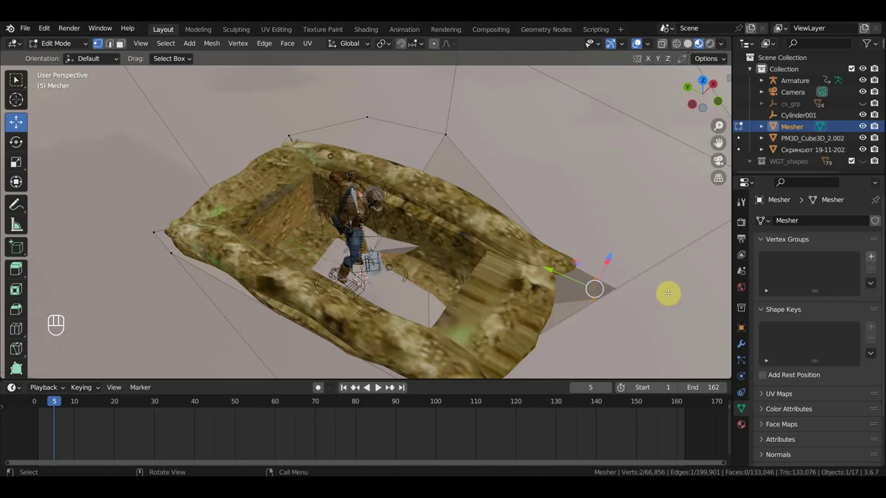
key(g)
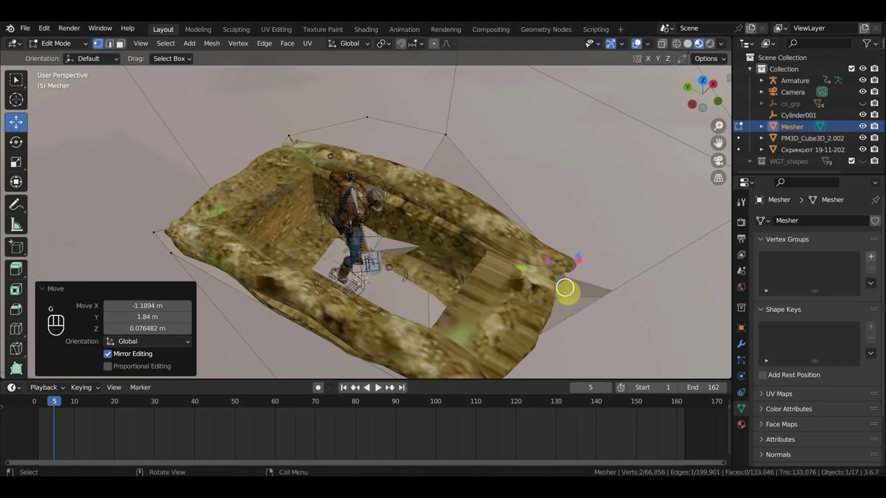
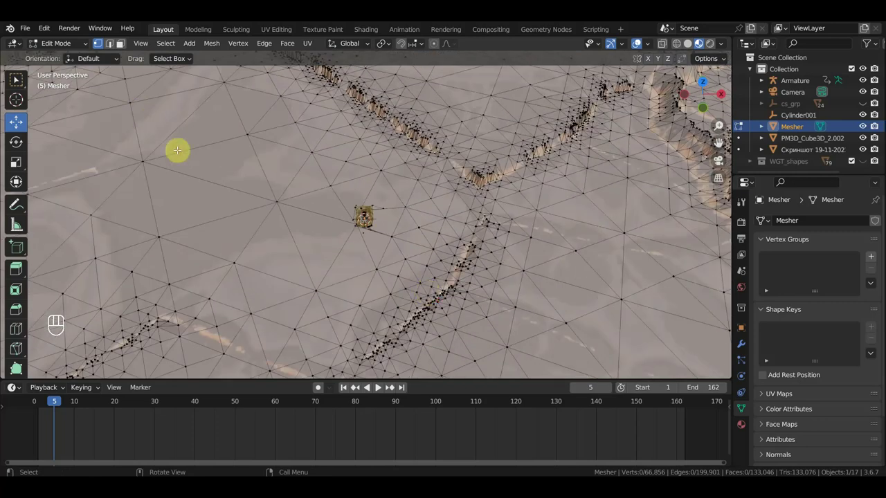
Circle-select a wide patch of terrain faces around the cowboy and trench, about 460 vertices
key(c)
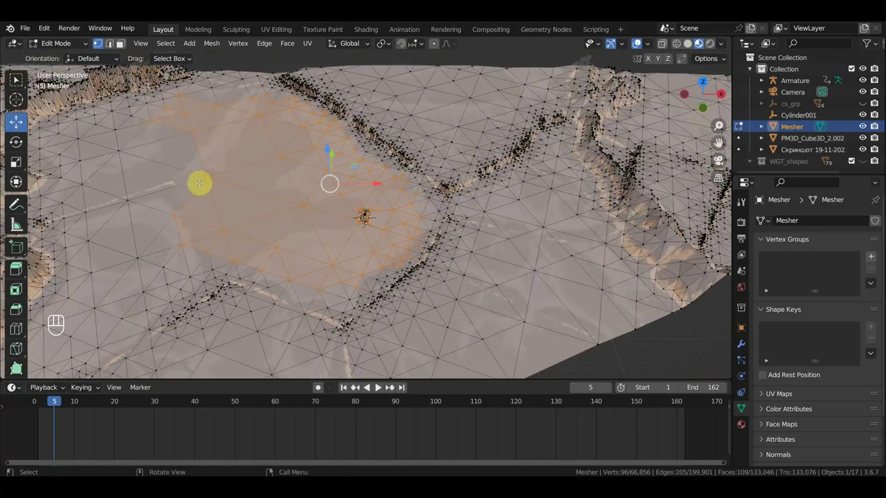
key(c)
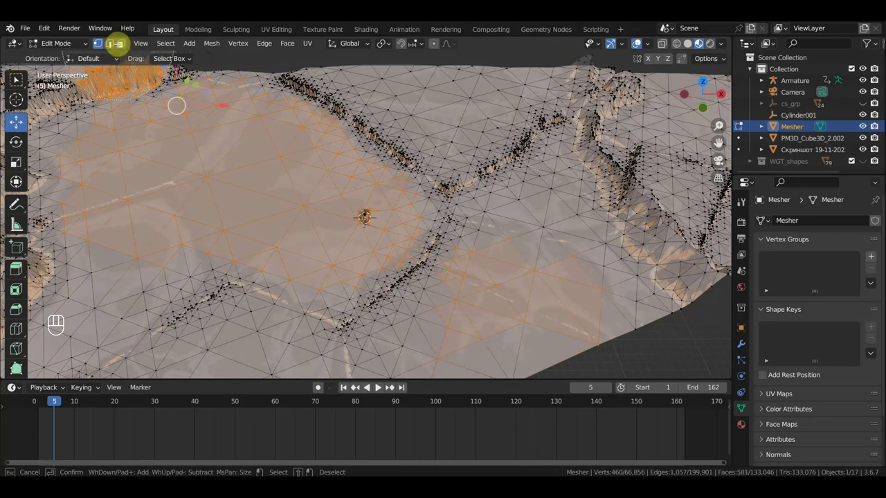
Undo the wider selection so only the smaller ~96-vertex patch around the cowboy stays selected
key(ctrl+z)
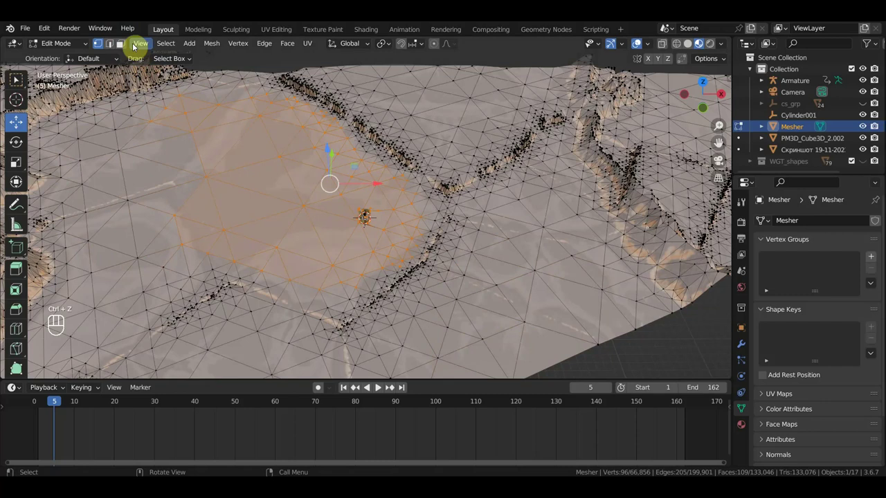
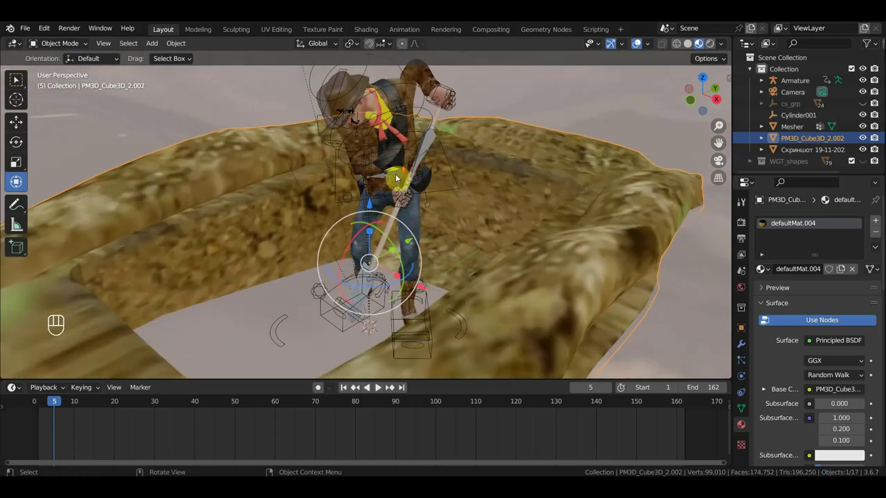
Orbit the view around the cowboy to look along the trench and its walls
middle_click(401, 180)
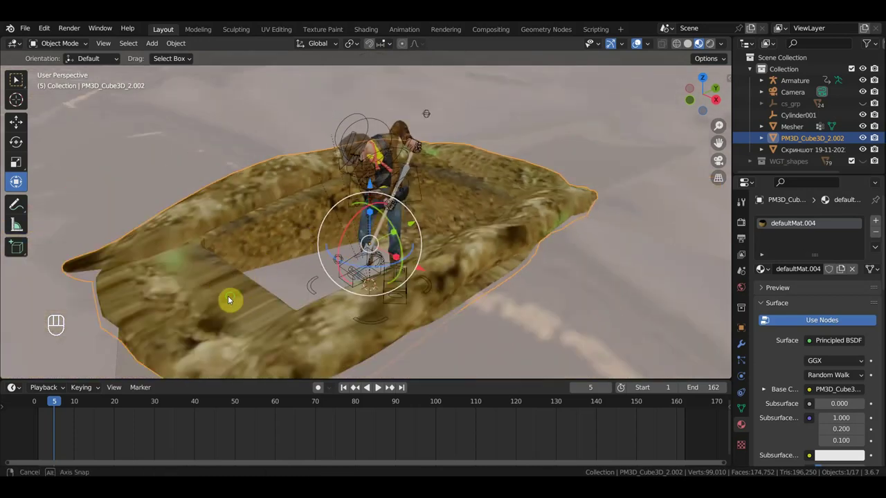
middle_click(234, 298)
middle_click(238, 307)
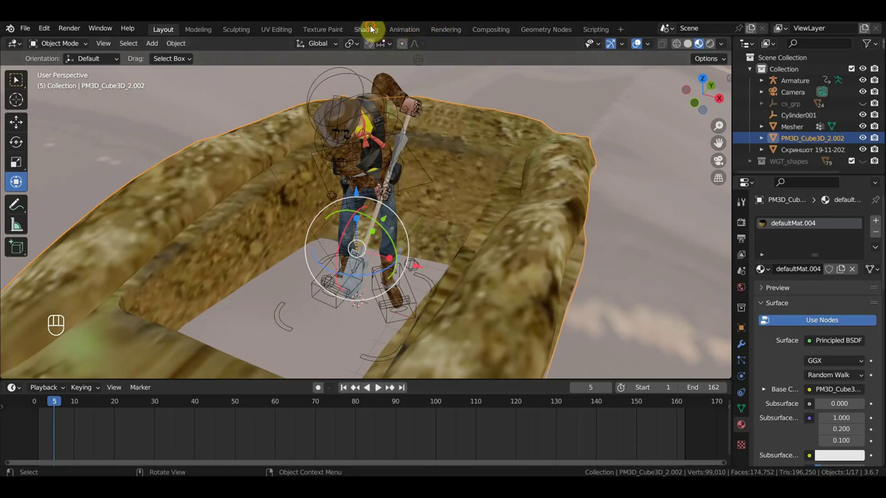
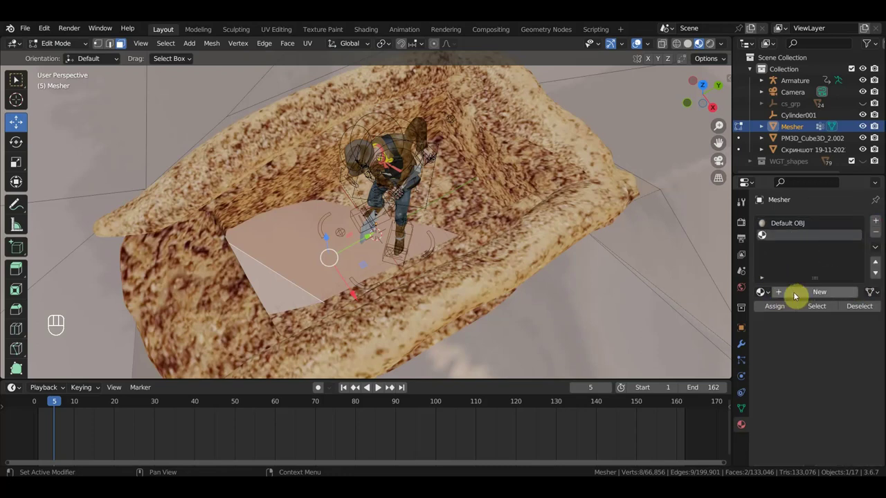
Add a new material slot, Material.007, to the terrain mesh alongside Default OBJ
click(806, 292)
click(778, 307)
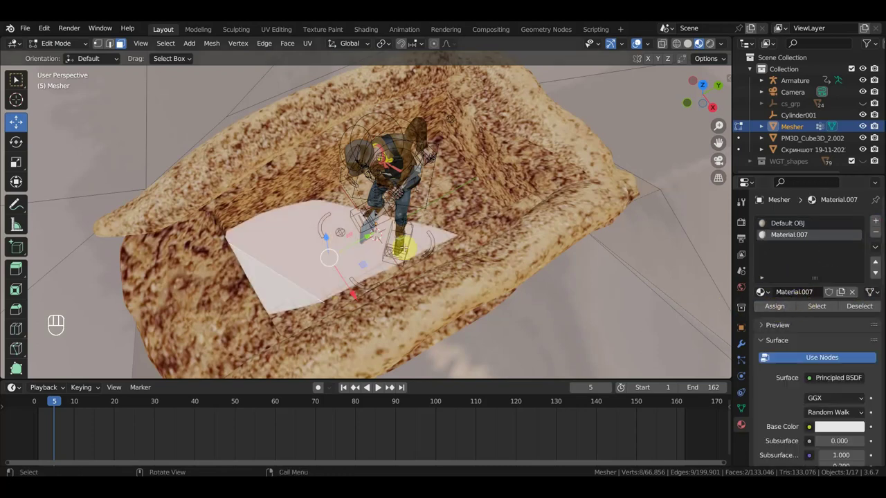
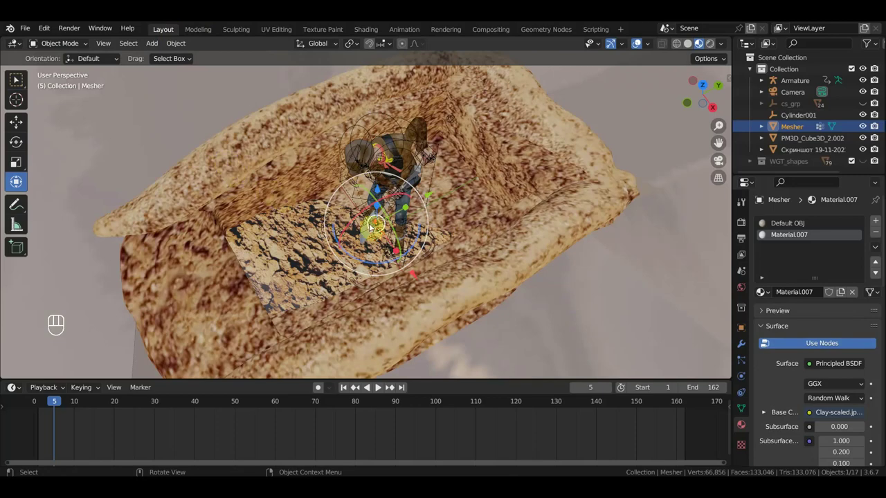
Orbit around the cowboy in the trench to review the clay-textured ground from the side
drag(368, 215, 556, 280)
middle_click(556, 281)
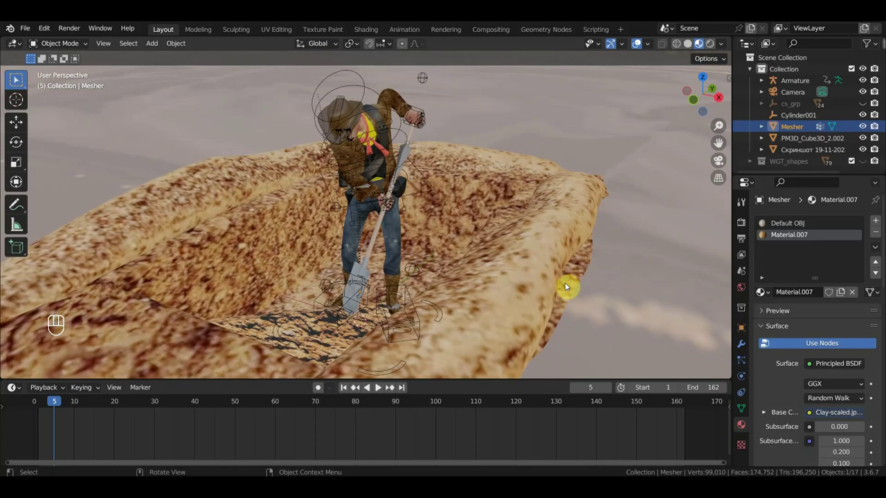
drag(529, 284, 508, 280)
drag(523, 272, 505, 273)
click(575, 283)
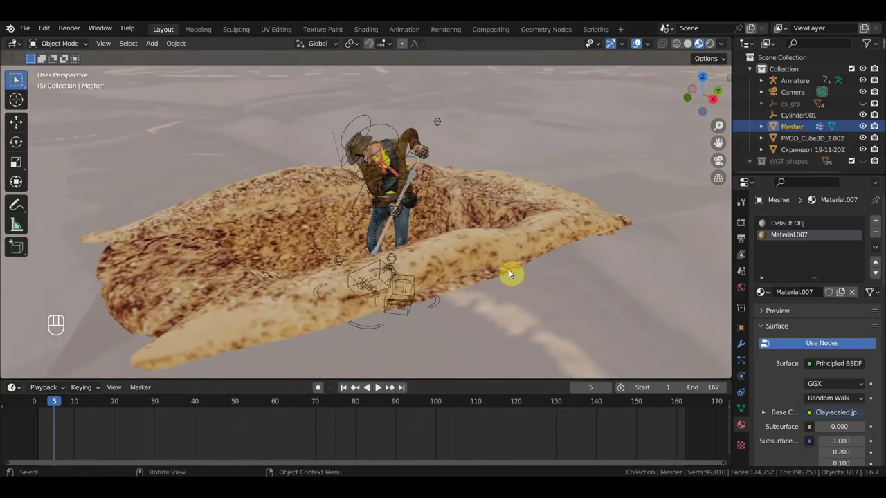
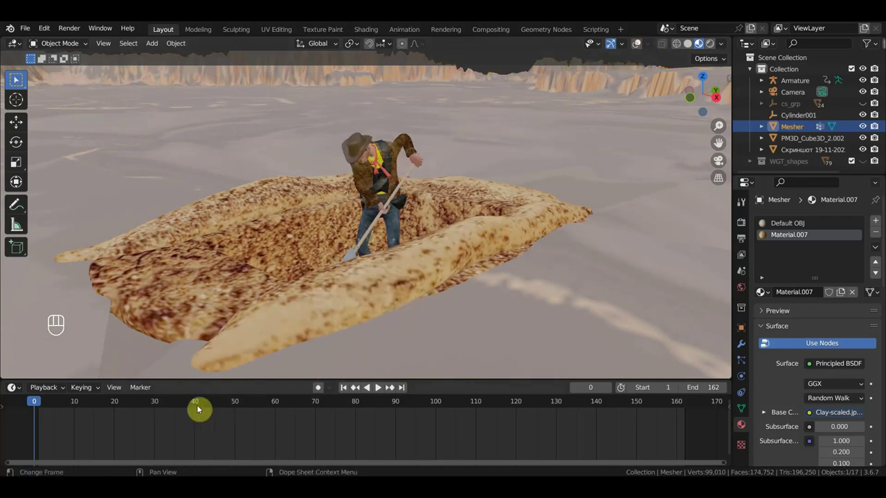
Start playback of the cowboy's digging animation from the Timeline
click(380, 390)
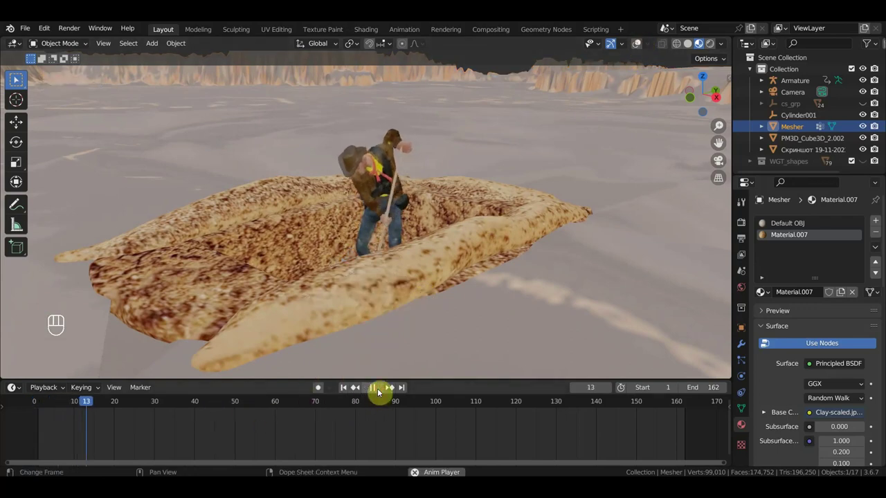
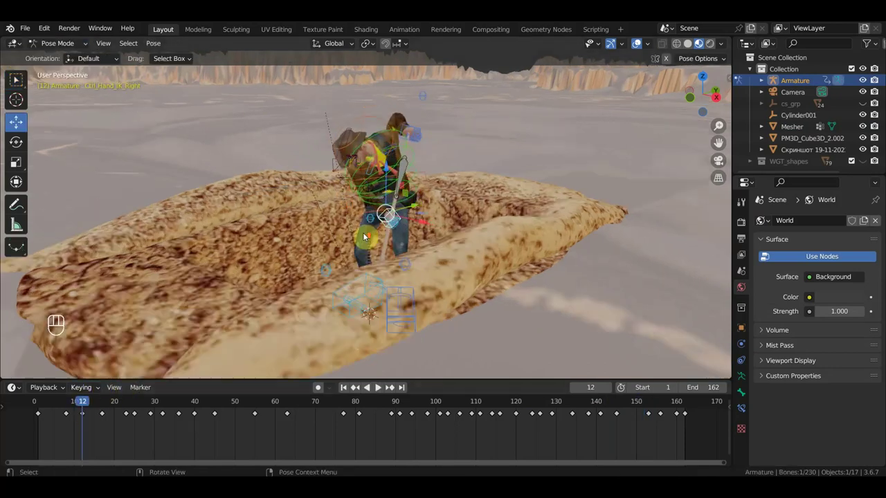
Select the rig's Ctrl_Shoulder_Left control, rotate it and key the new rotation at frame 12
middle_click(386, 207)
click(410, 196)
middle_click(444, 177)
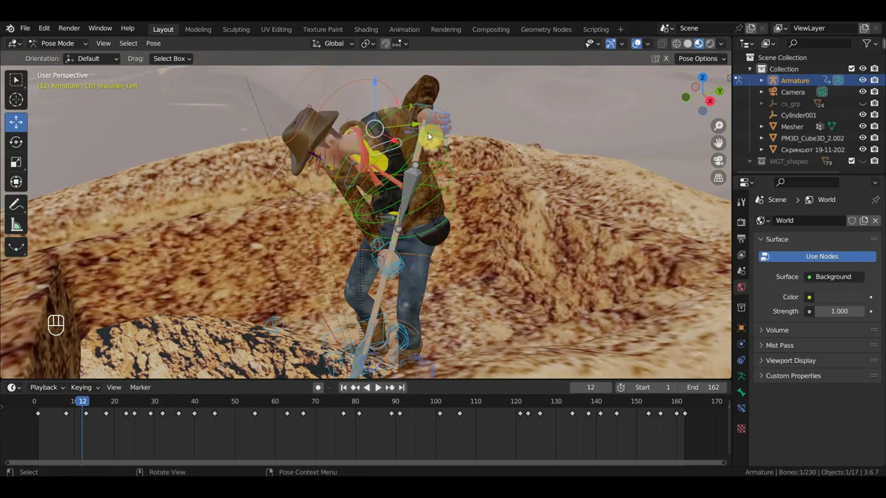
key(r)
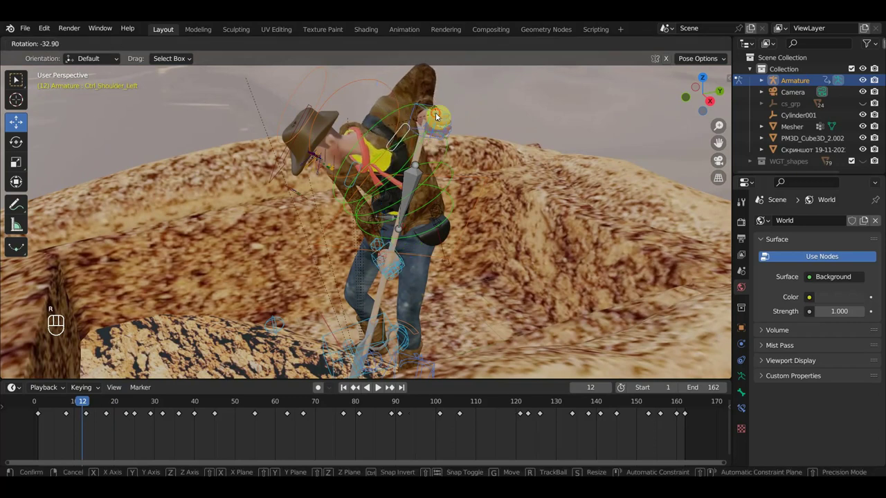
key(i)
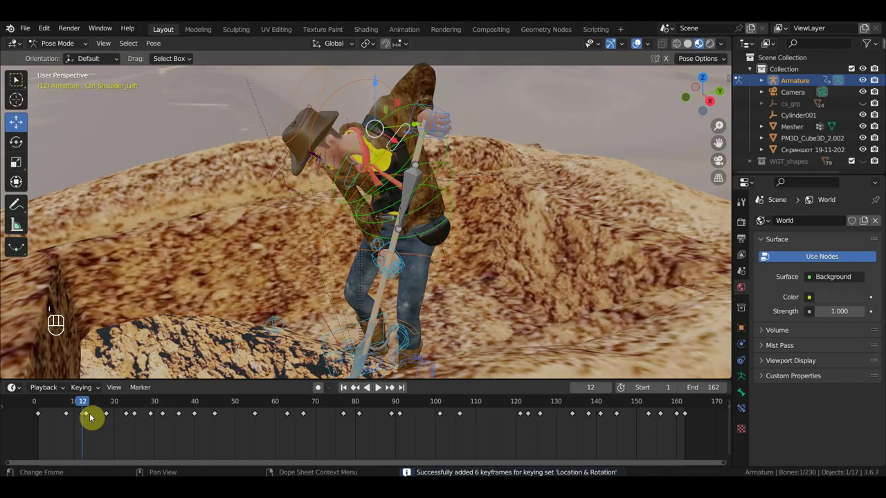
Rework the shoulder keyframes at frames 8 and 7, then scrub the timeline back out over the trench
click(90, 415)
key(Delete)
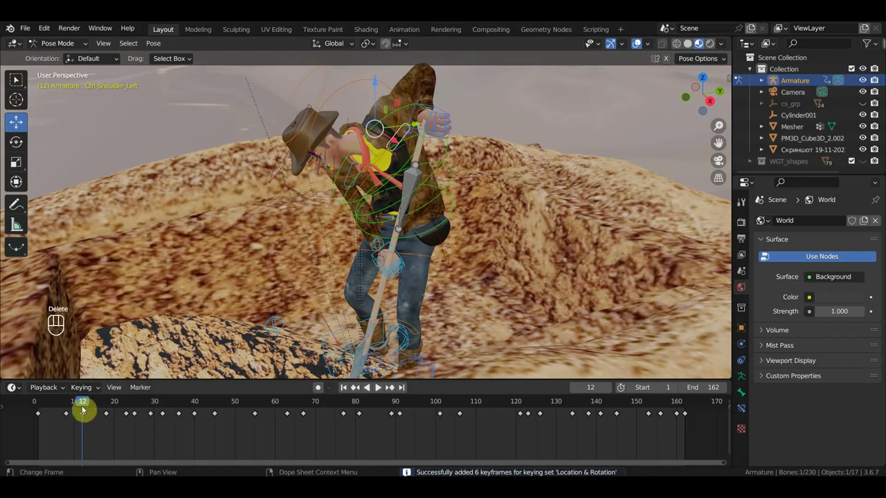
click(70, 405)
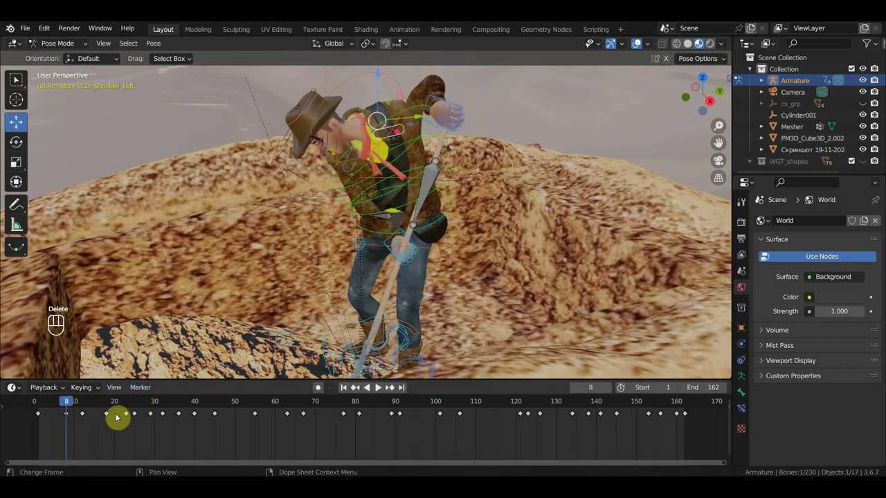
click(63, 411)
key(Delete)
drag(71, 404, 64, 405)
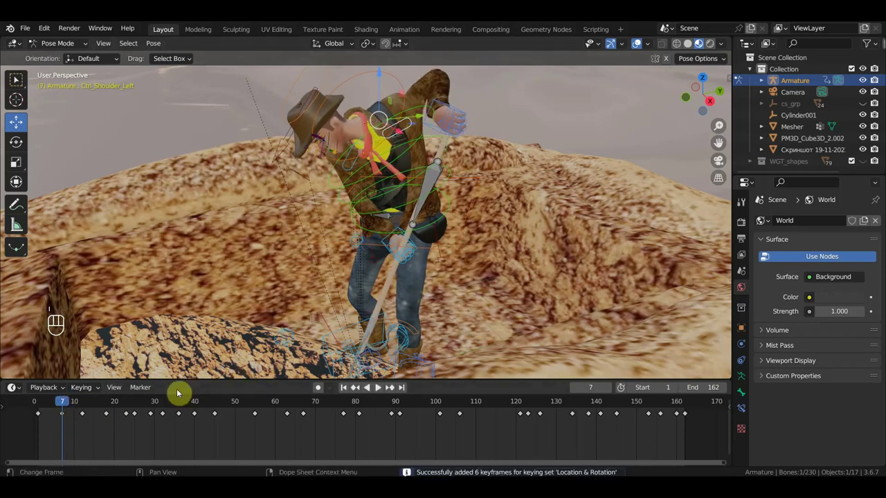
drag(84, 408, 503, 406)
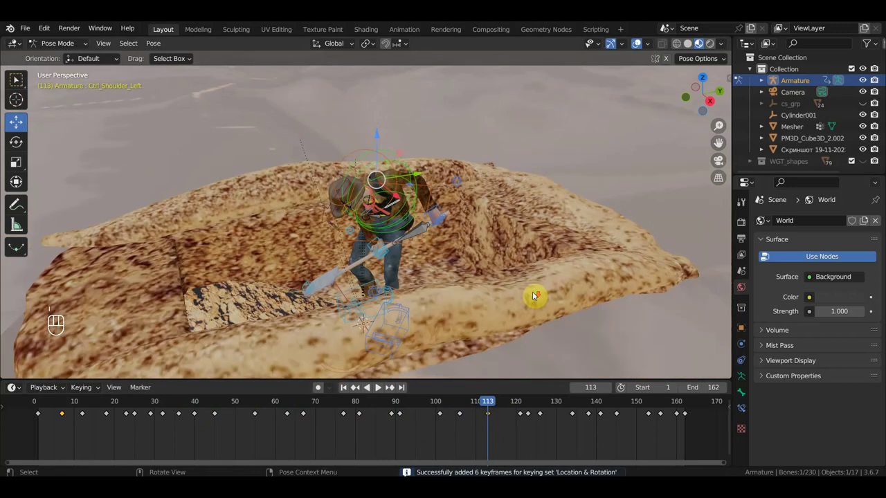
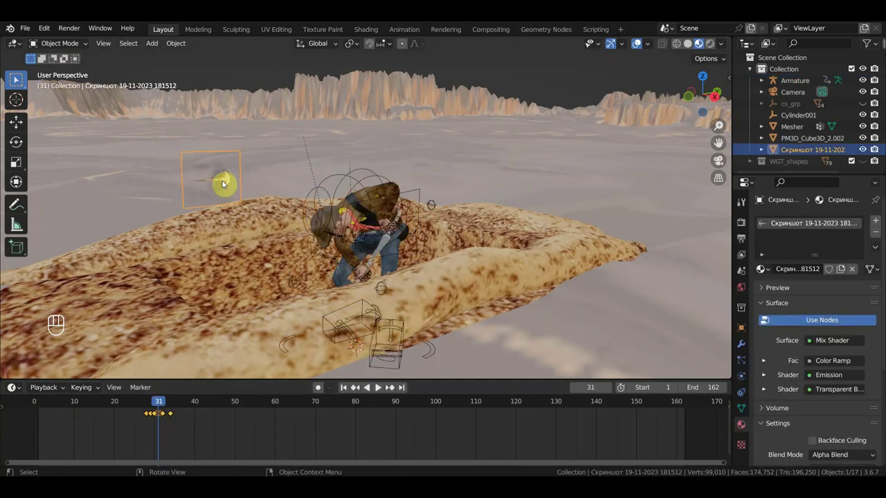
Delete the screenshot reference image object from the scene
key(Delete)
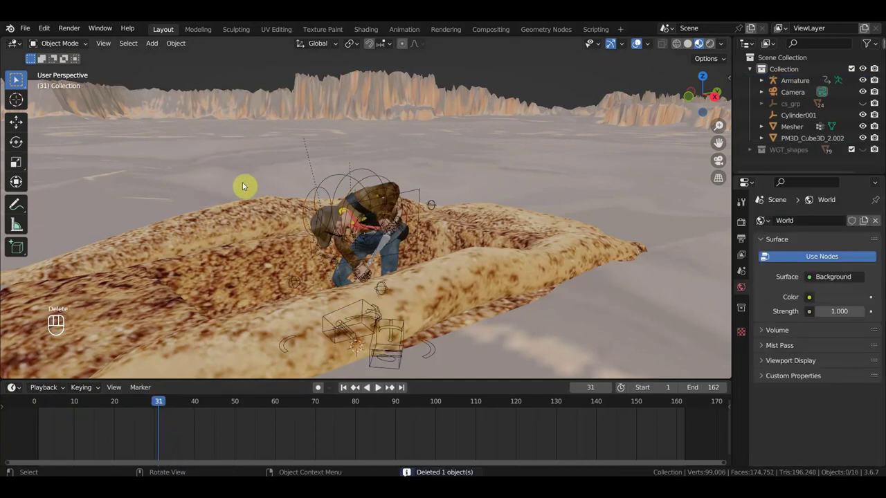
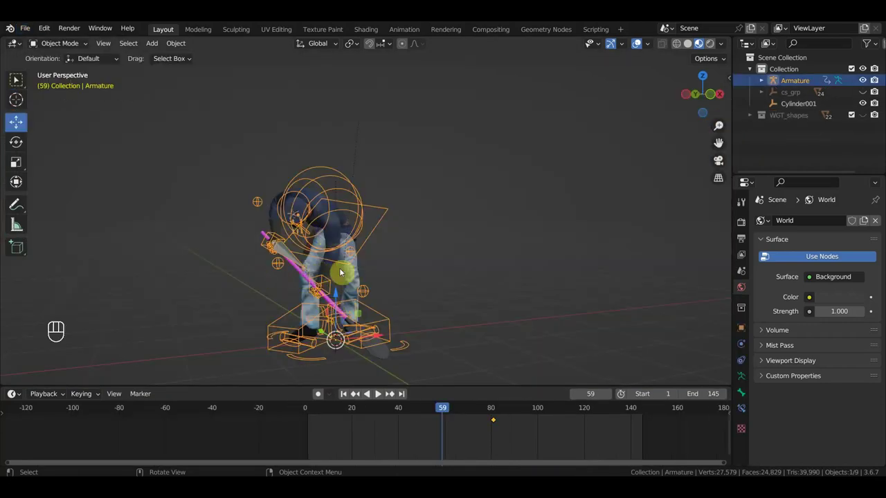
Bring up the Open Recent list of .blend files from the File menu
drag(28, 33, 189, 90)
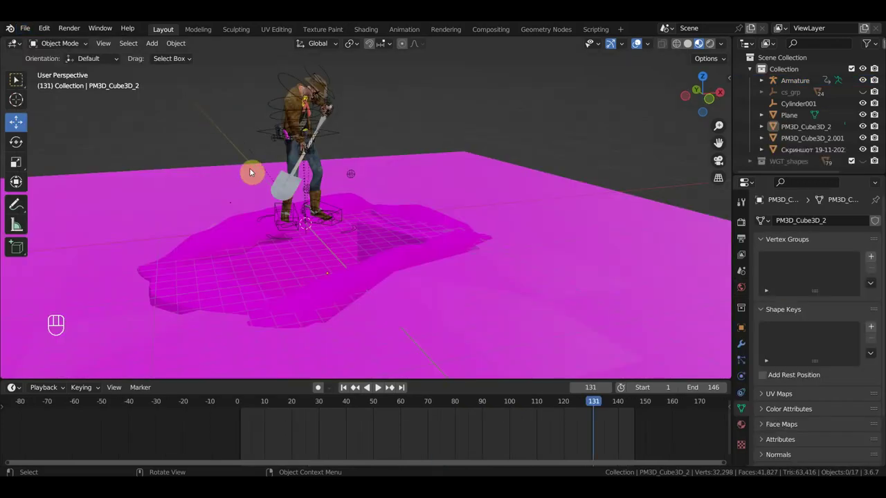
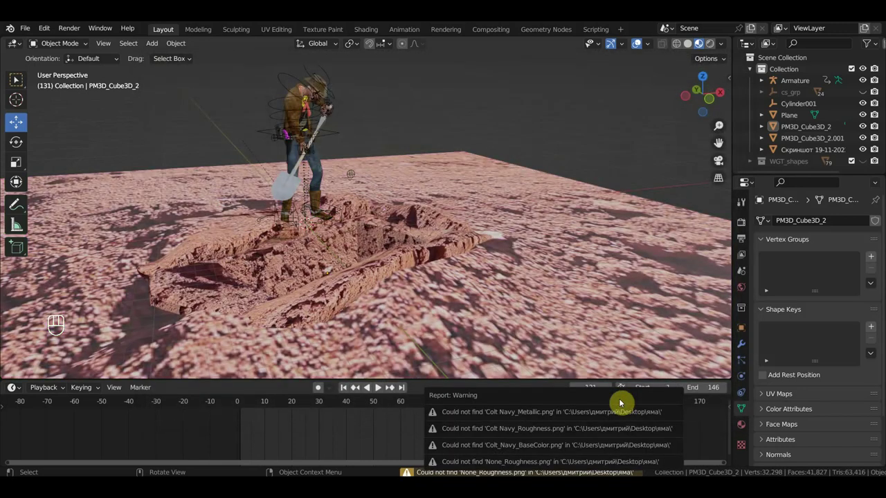
Orbit around the textured trench and cowboy, then start the digging animation playing
middle_click(407, 331)
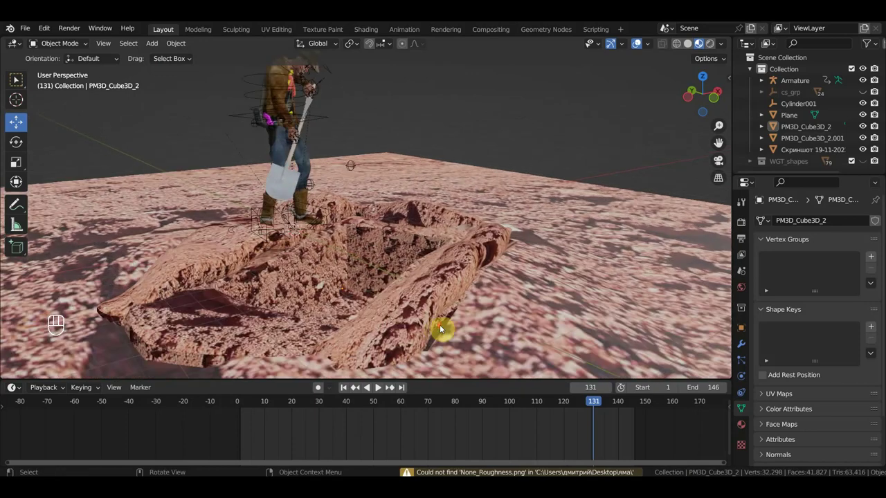
middle_click(443, 308)
middle_click(472, 282)
middle_click(513, 262)
middle_click(486, 225)
drag(431, 225, 478, 216)
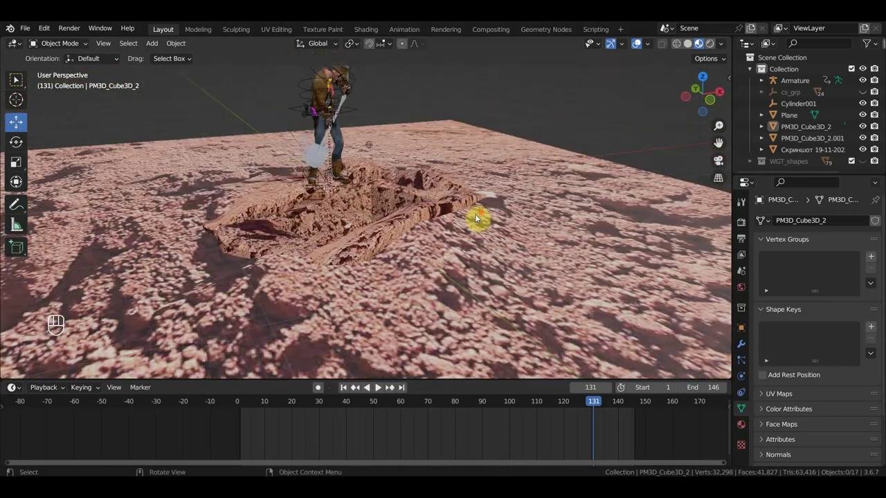
middle_click(507, 212)
middle_click(500, 257)
key(space)
Pause the animation and pick objects around the cowboy while orbiting the view
drag(429, 241, 414, 237)
middle_click(508, 249)
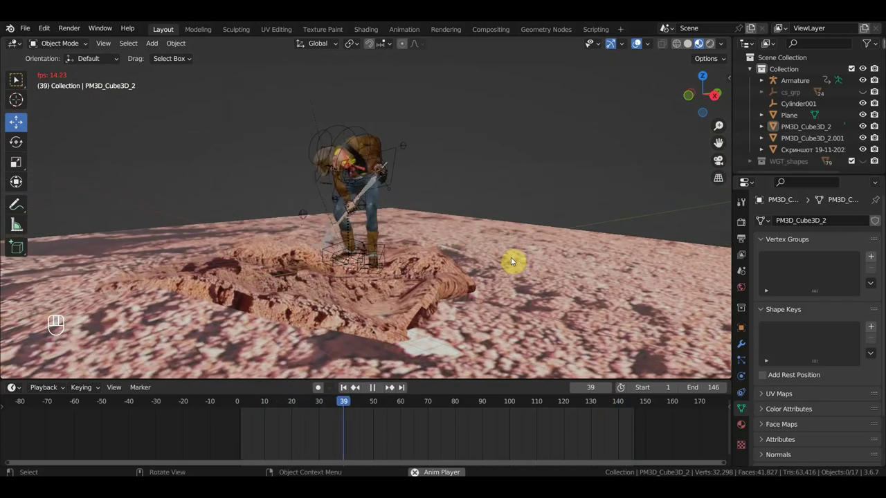
key(space)
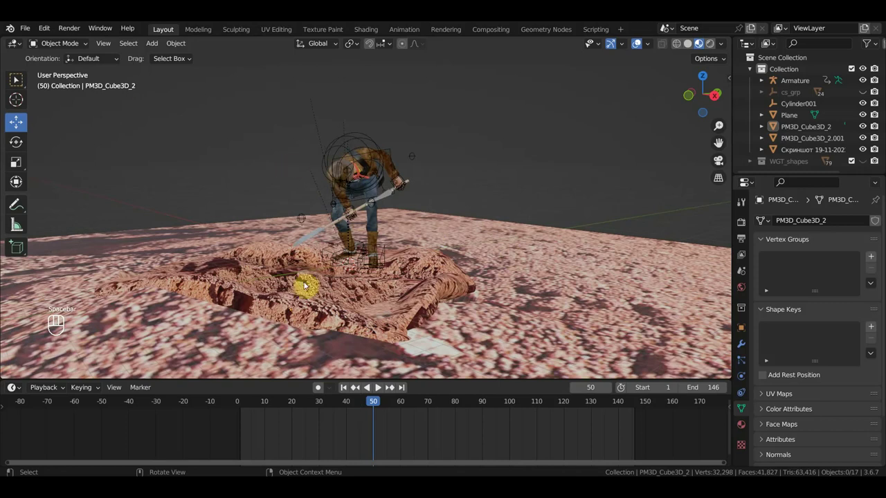
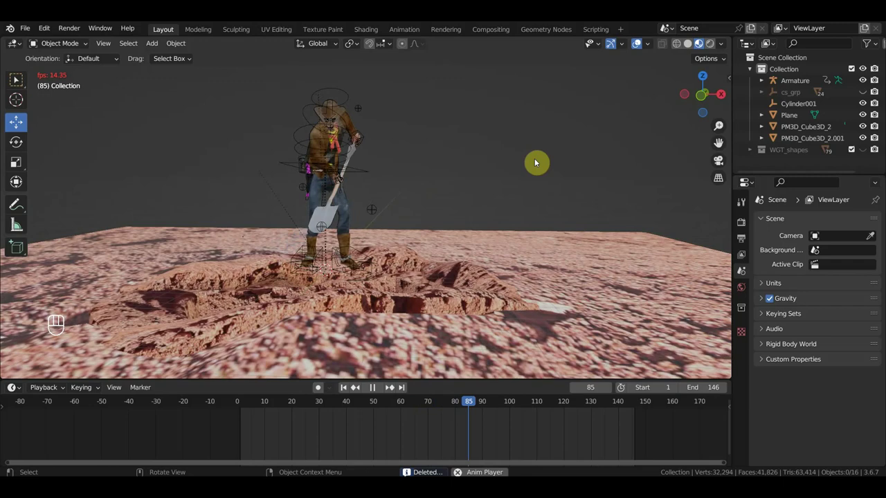
middle_click(452, 188)
click(465, 191)
click(362, 201)
middle_click(436, 206)
click(431, 206)
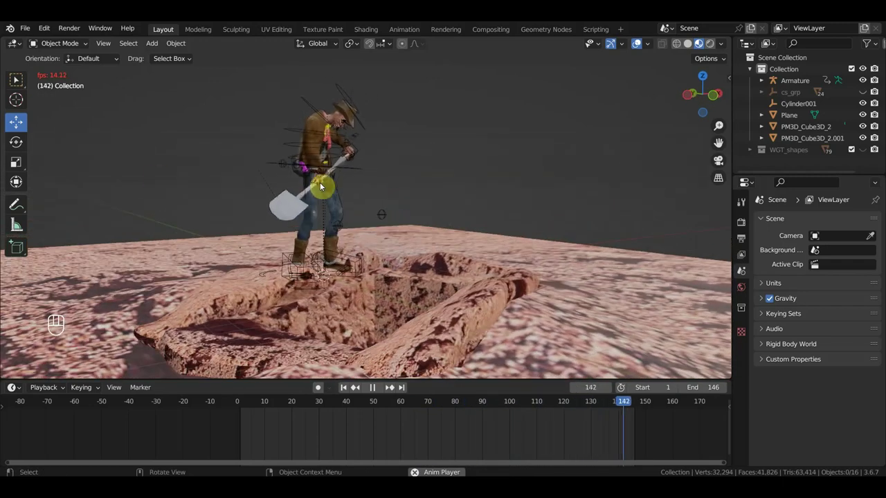
Orbit closer around the cowboy to watch the digging from another side of the trench
drag(387, 186, 337, 190)
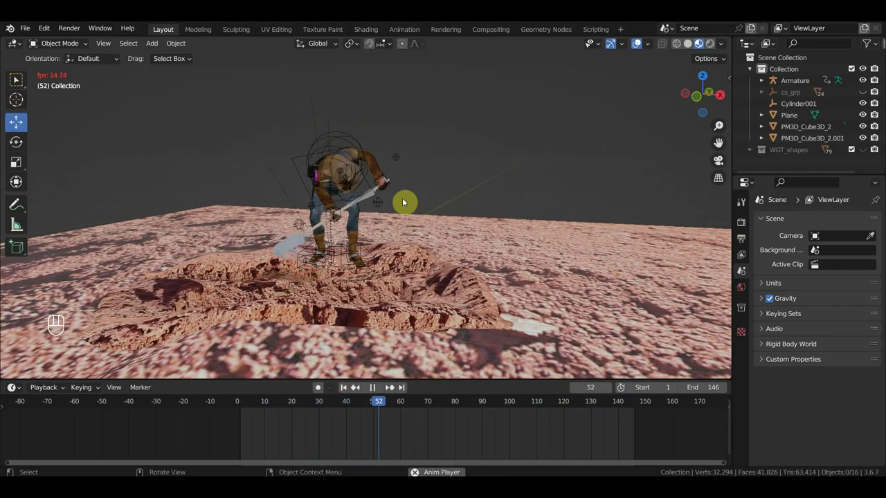
drag(455, 197, 402, 197)
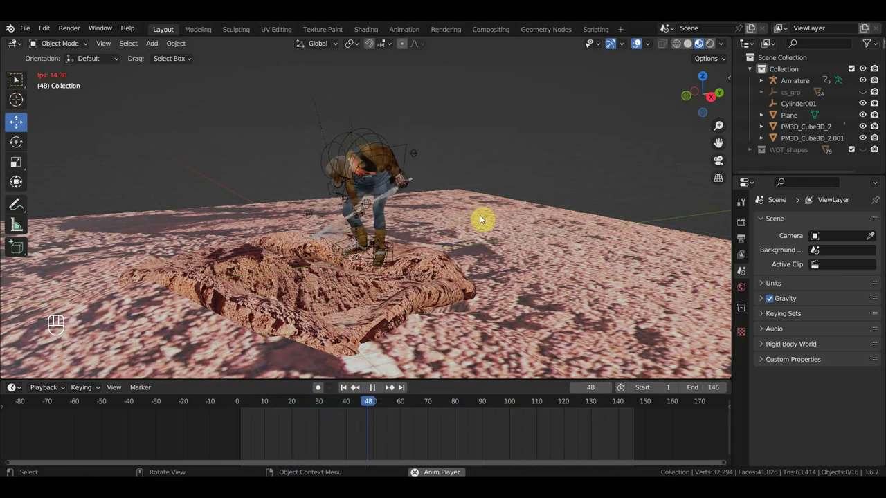
middle_click(383, 208)
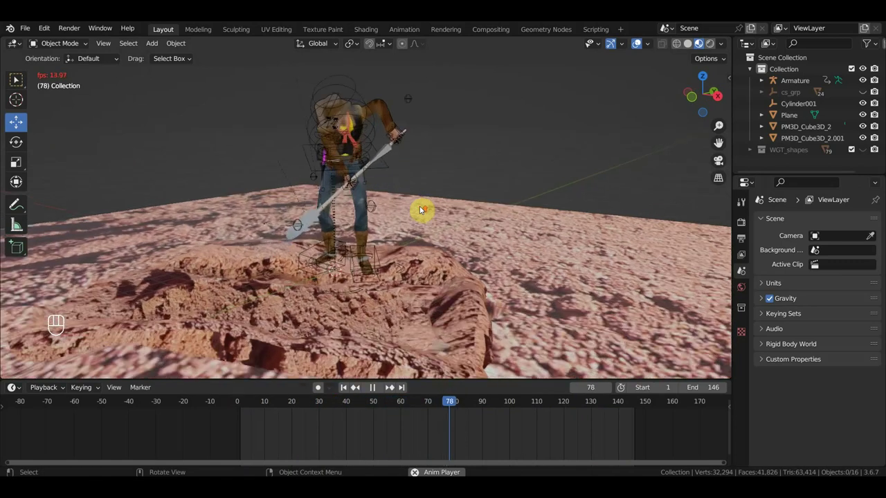
middle_click(439, 188)
middle_click(443, 223)
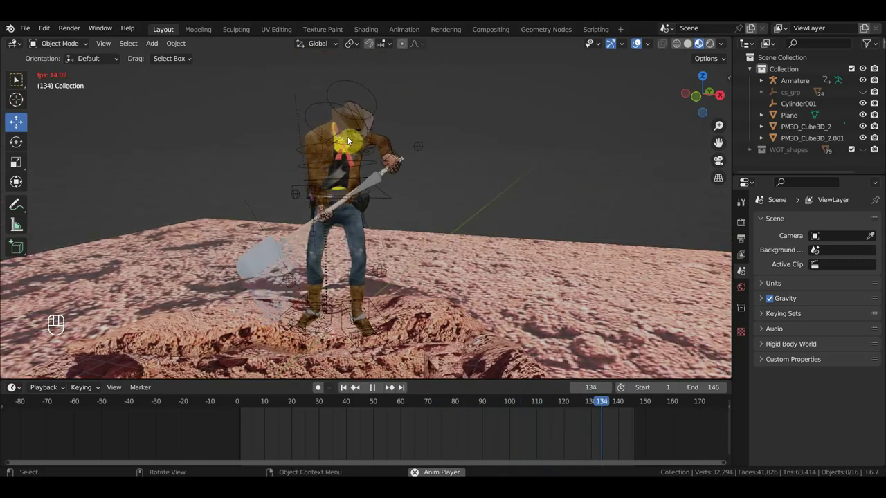
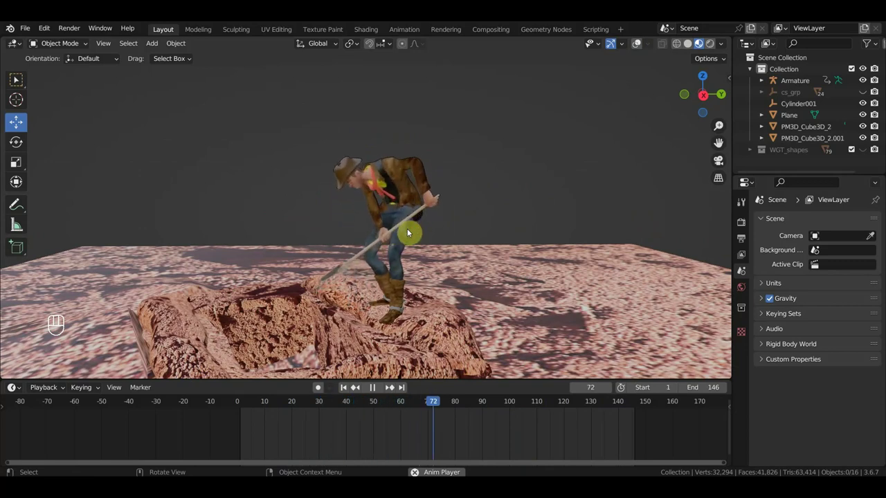
Orbit and pan around the cowboy and along the trench to review the digging loop from several angles
middle_click(409, 232)
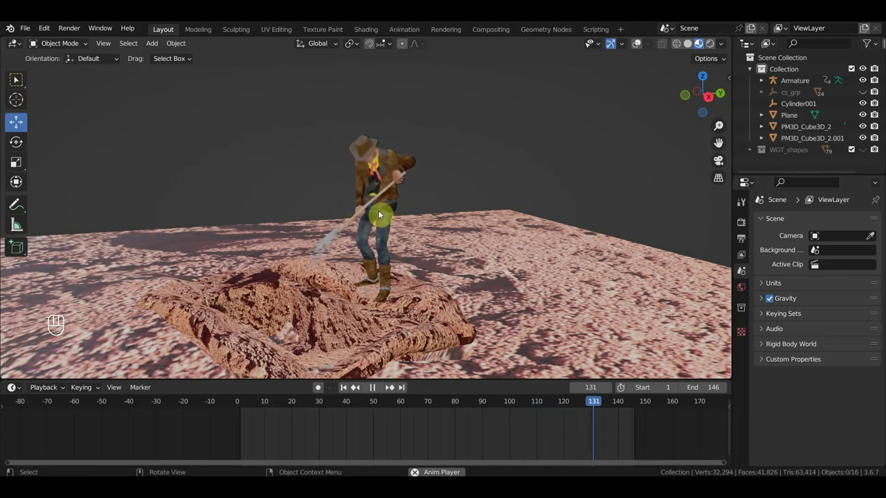
middle_click(434, 196)
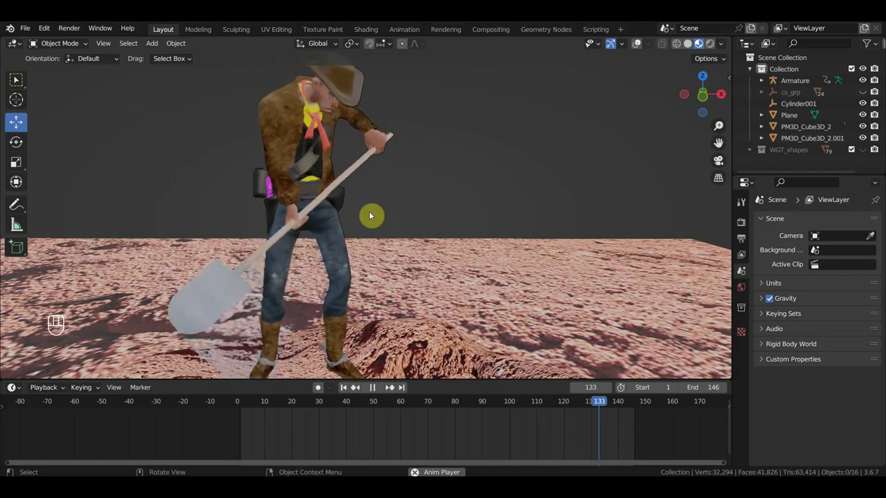
click(386, 220)
middle_click(404, 219)
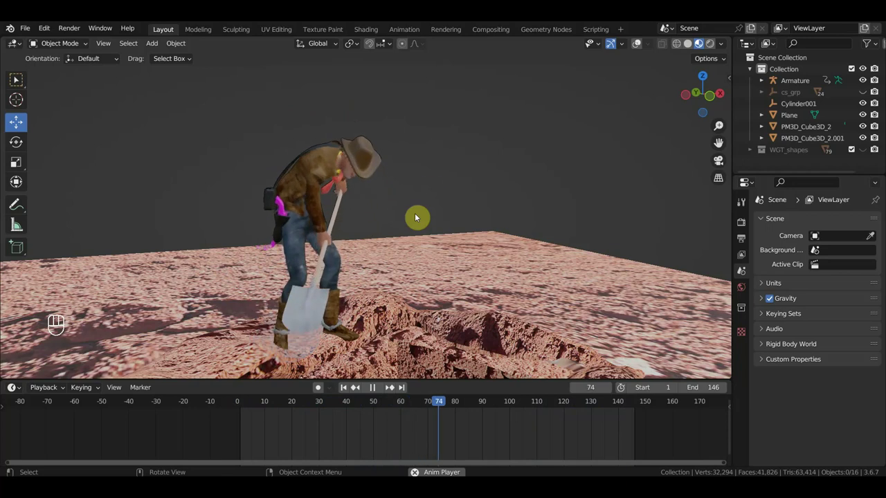
middle_click(434, 215)
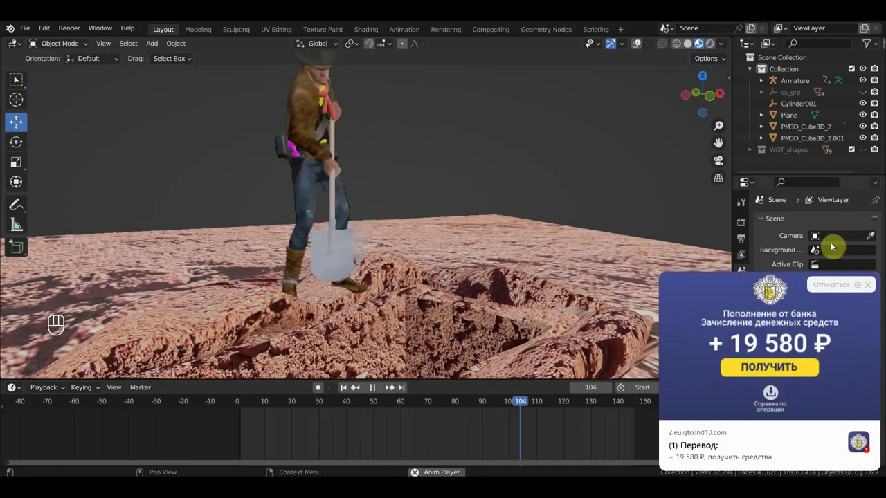
drag(539, 253, 591, 256)
middle_click(608, 255)
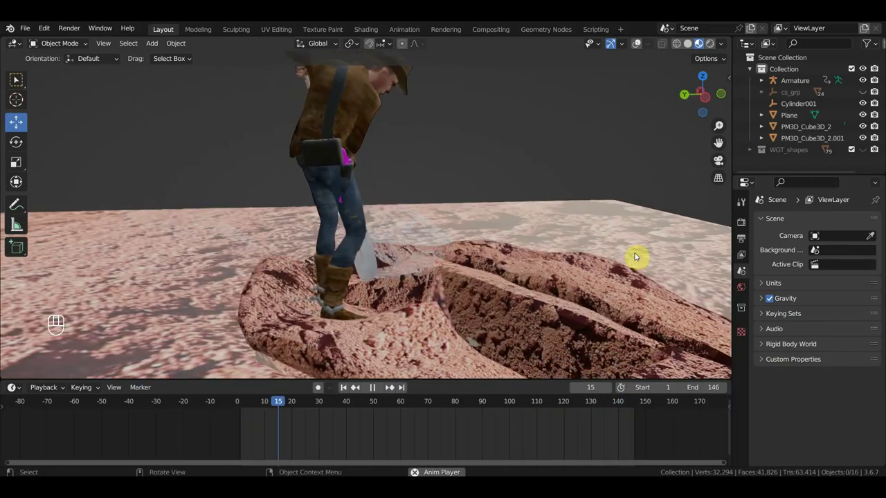
middle_click(649, 254)
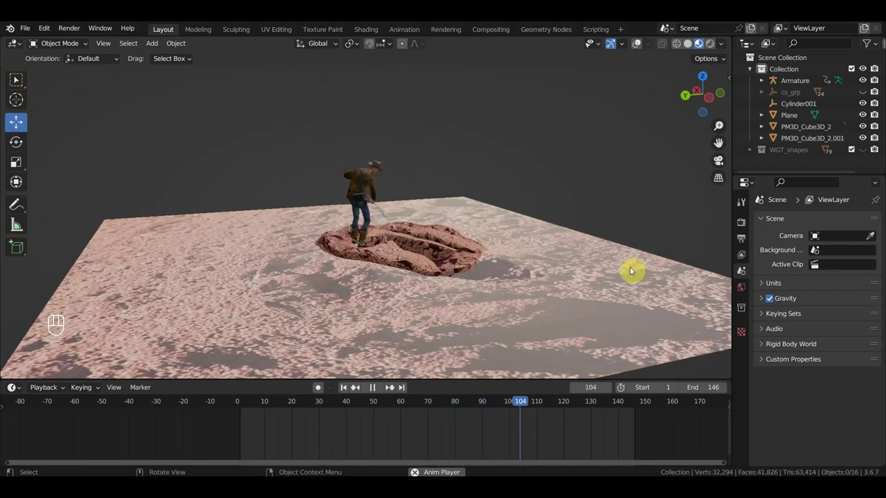
drag(623, 270, 353, 259)
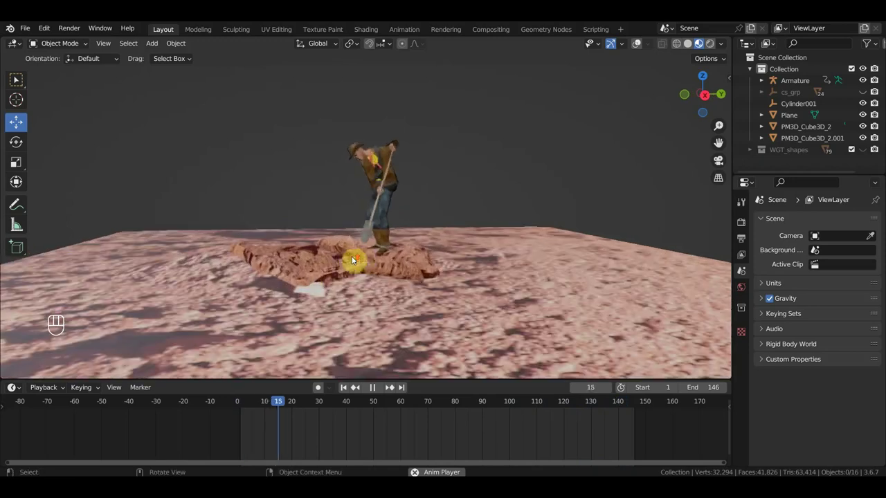
middle_click(390, 261)
middle_click(417, 292)
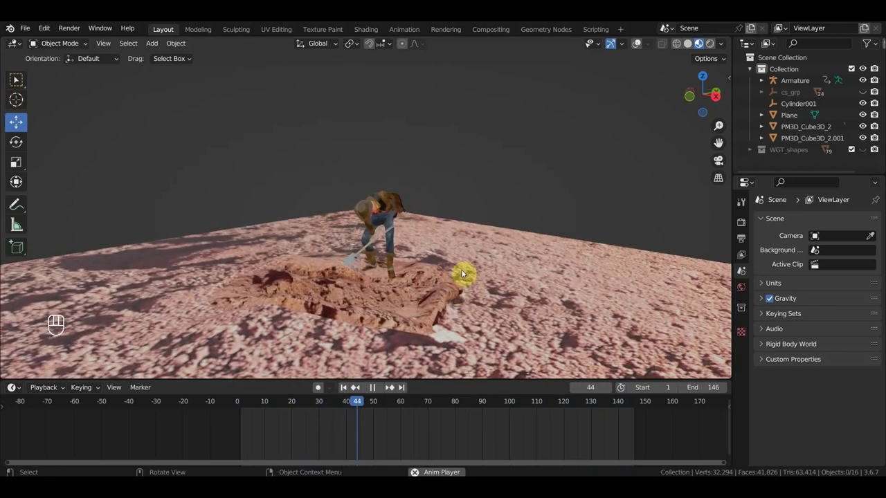
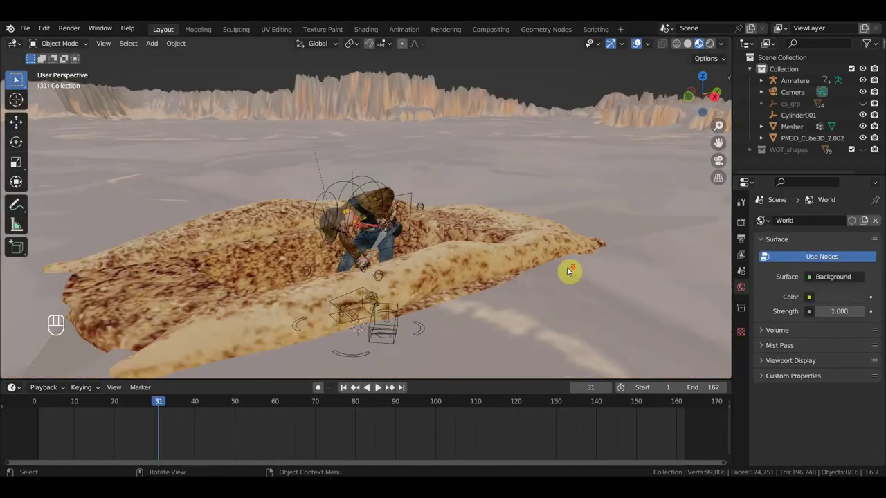
Orbit around the desert terrain to look along and across the whole trench
drag(585, 269, 601, 265)
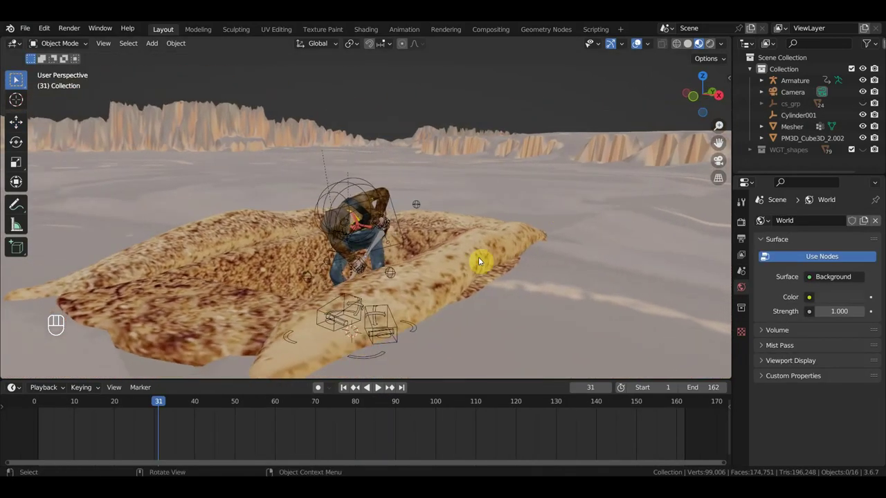
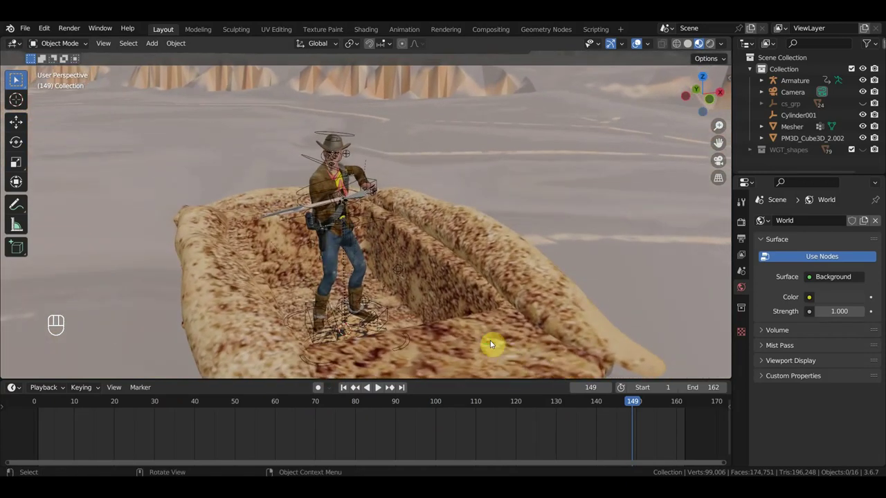
drag(483, 341, 382, 326)
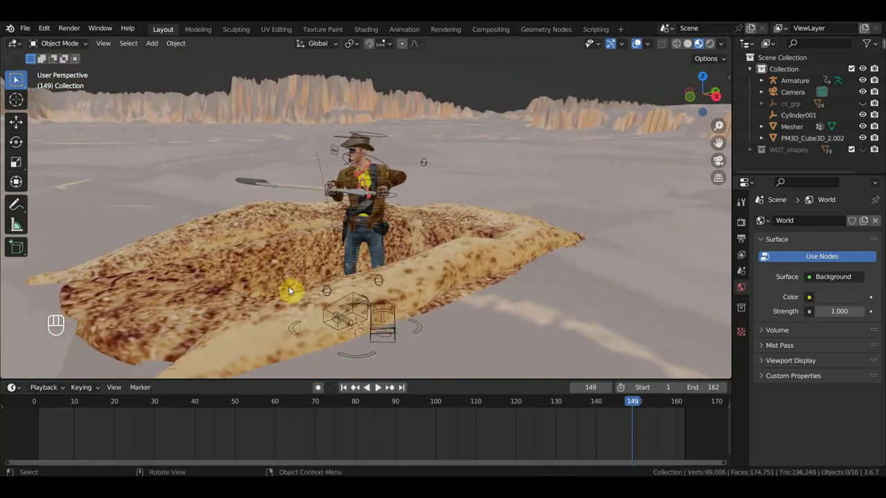
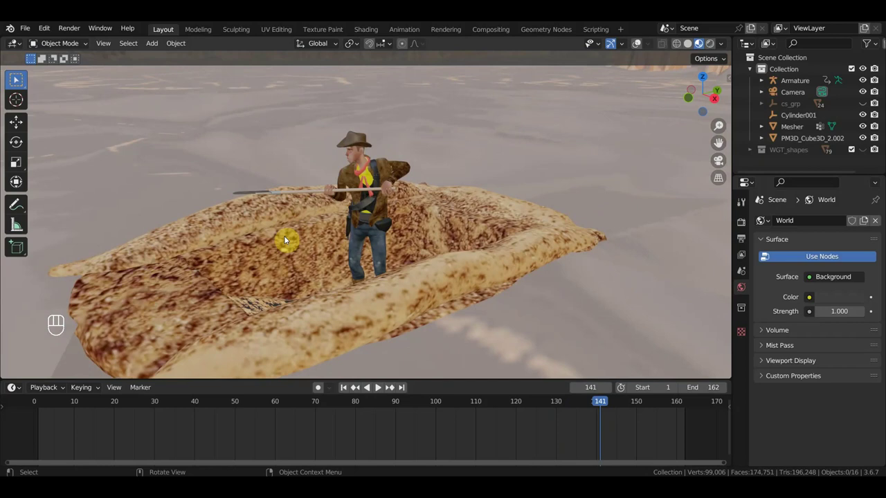
middle_click(304, 246)
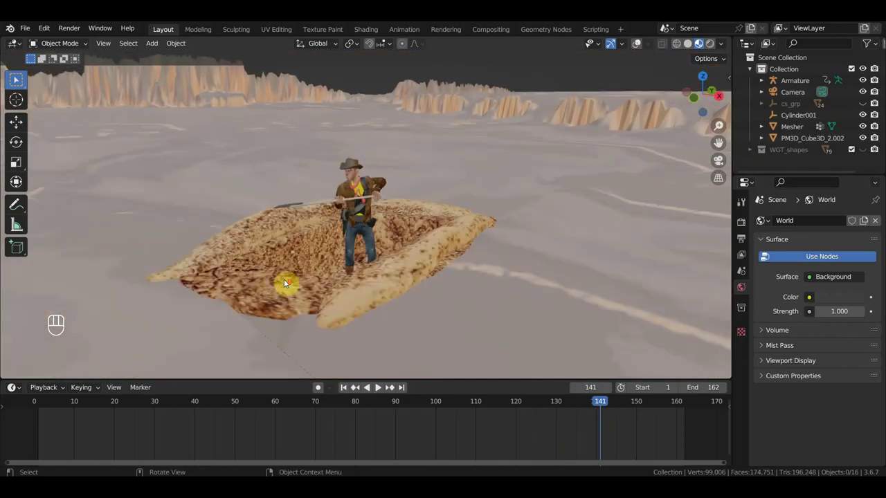
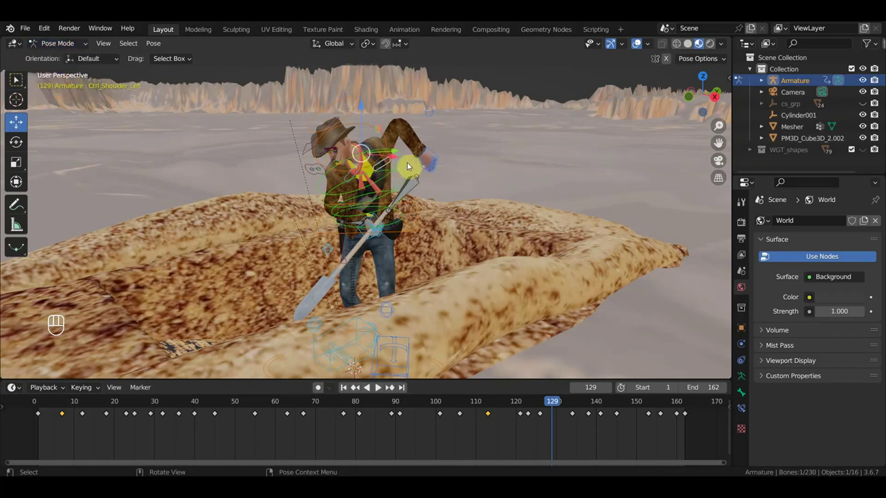
Rotate the left shoulder control and key its Location & Rotation pose at frames 129, 126 and 123
key(r)
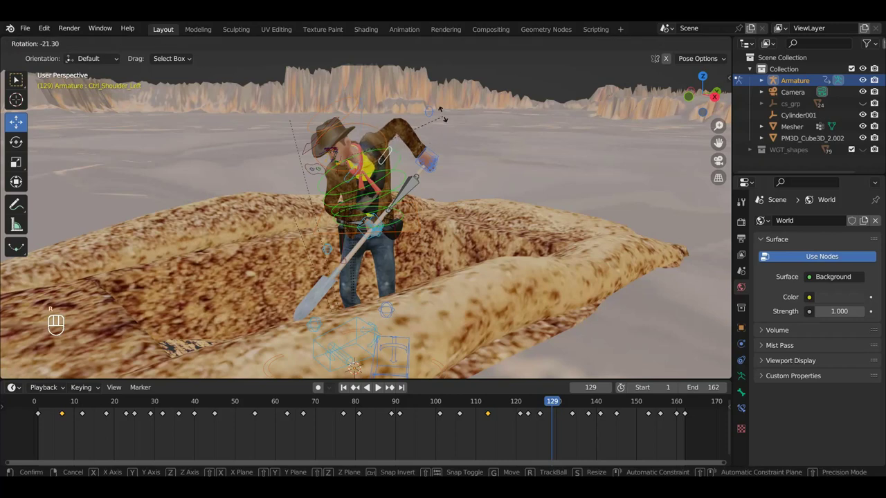
key(r)
key(i)
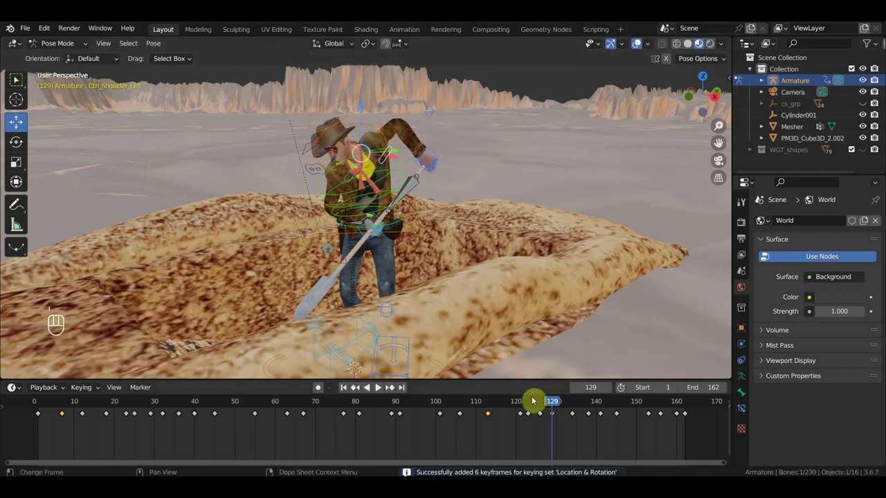
click(543, 407)
click(542, 414)
key(Delete)
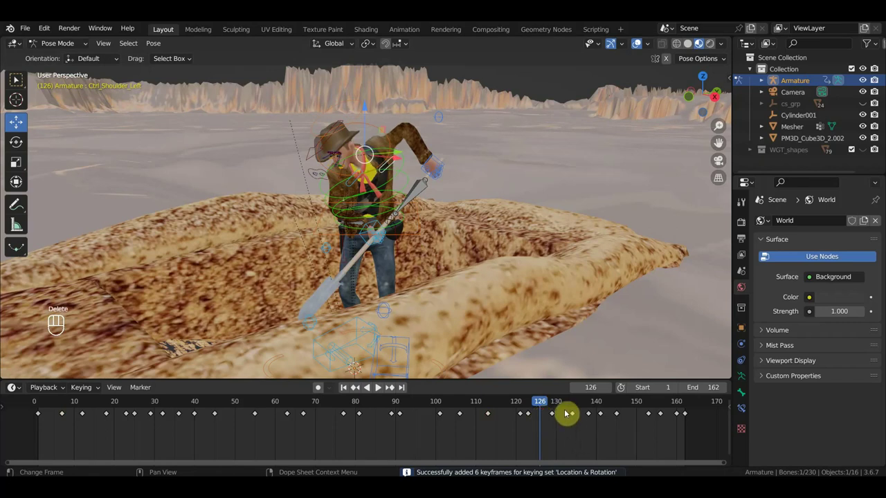
click(573, 406)
click(577, 416)
key(Delete)
Move near frame 145 and adjust the cowboy's shovel arm control to refine the pose
drag(595, 406, 532, 406)
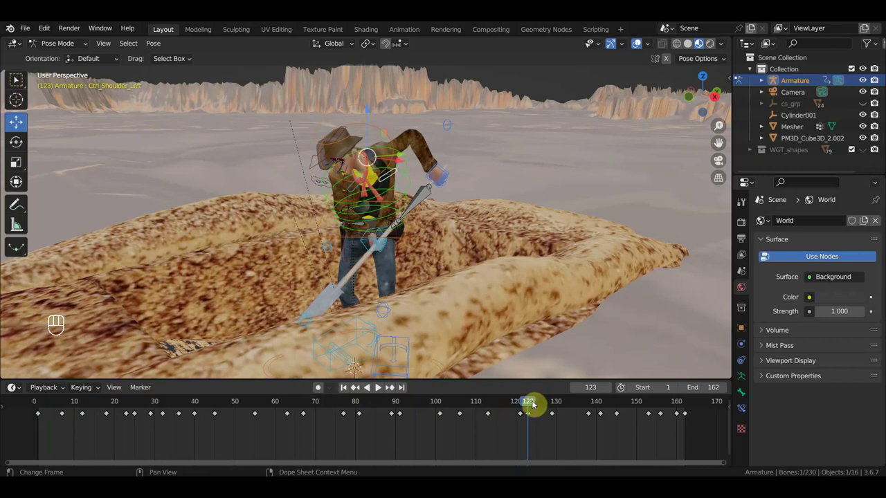
drag(538, 403, 678, 429)
drag(678, 429, 474, 322)
drag(467, 317, 598, 337)
click(597, 337)
drag(614, 335, 375, 302)
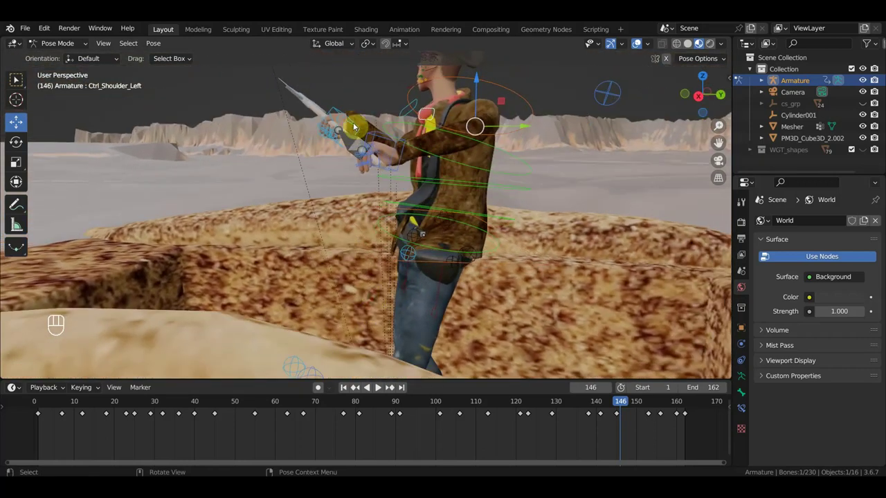
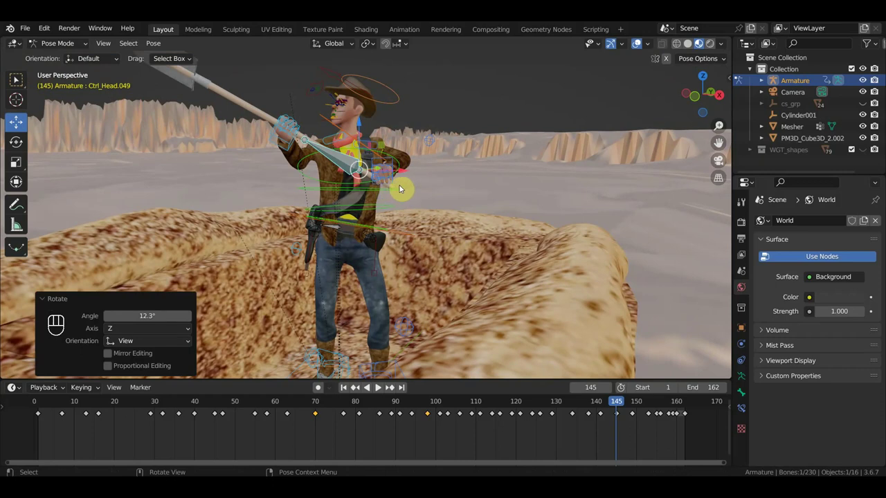
Key all cowboy rig controls at frame 145, then scrub back to frame 85 reviewing the motion
key(a)
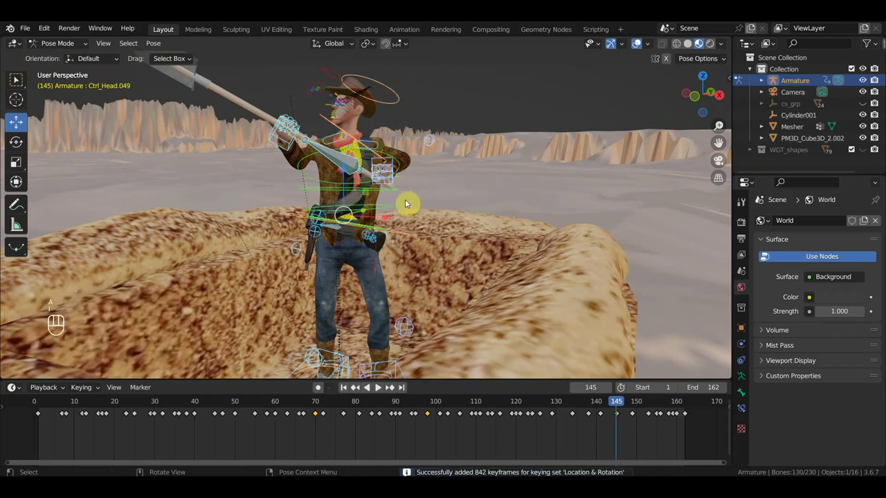
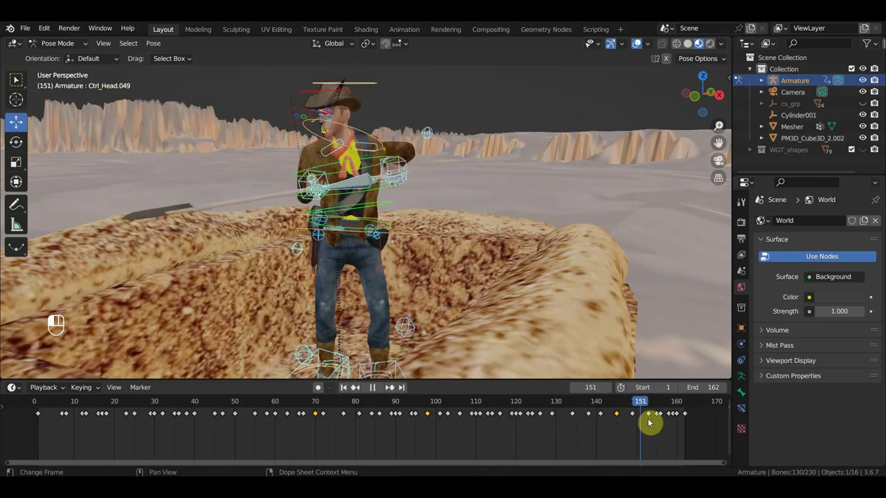
drag(687, 422, 444, 313)
middle_click(445, 313)
middle_click(496, 247)
drag(494, 211, 500, 221)
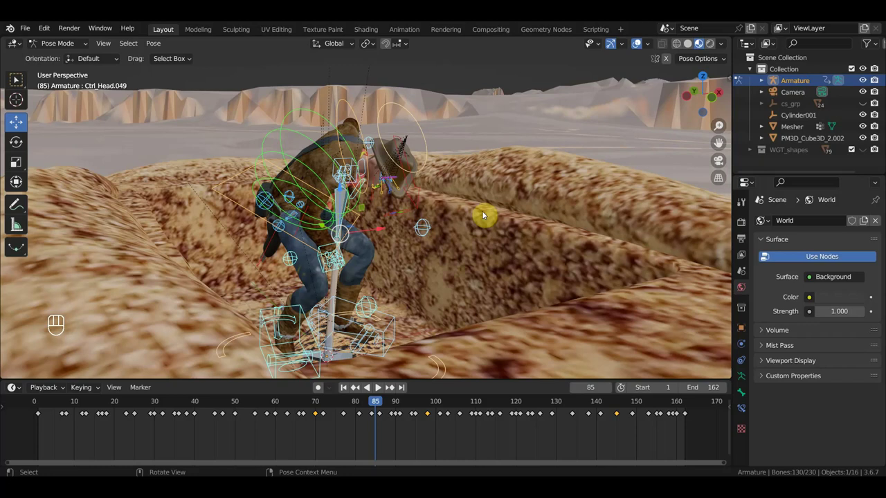
drag(488, 221, 409, 219)
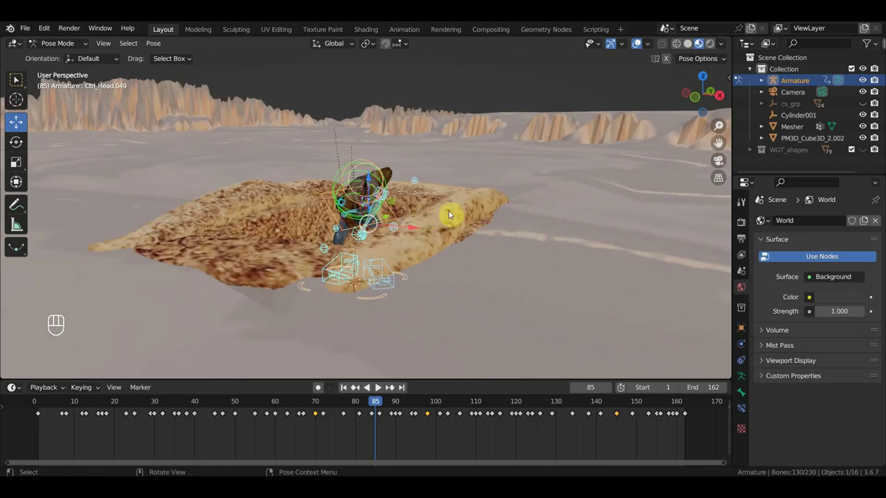
drag(447, 234, 443, 240)
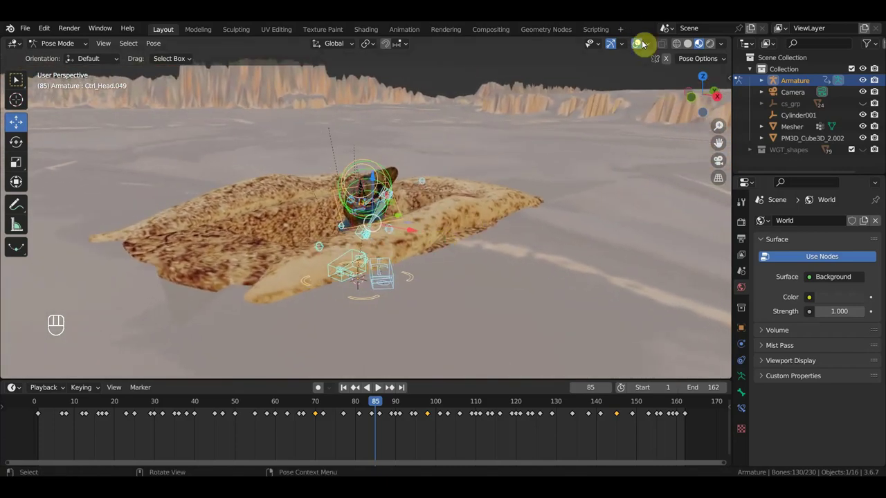
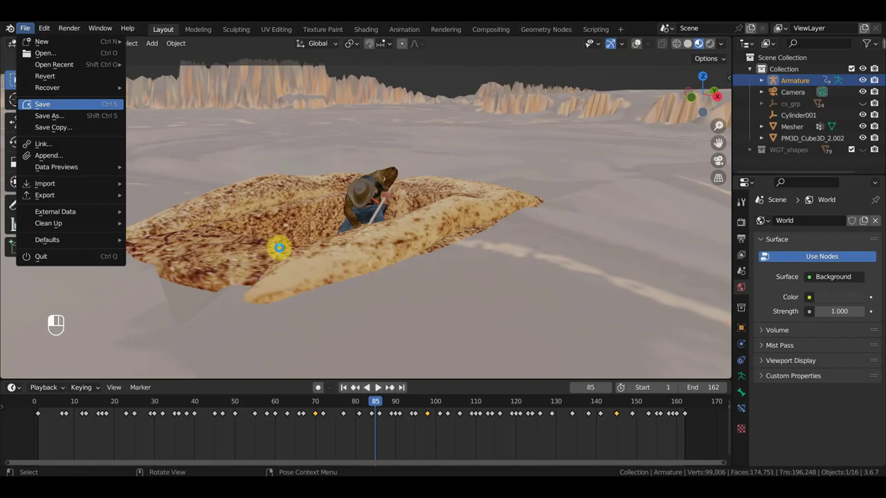
Save the cowboy trench scene file with its corrected pose keys
drag(358, 261, 439, 271)
middle_click(424, 289)
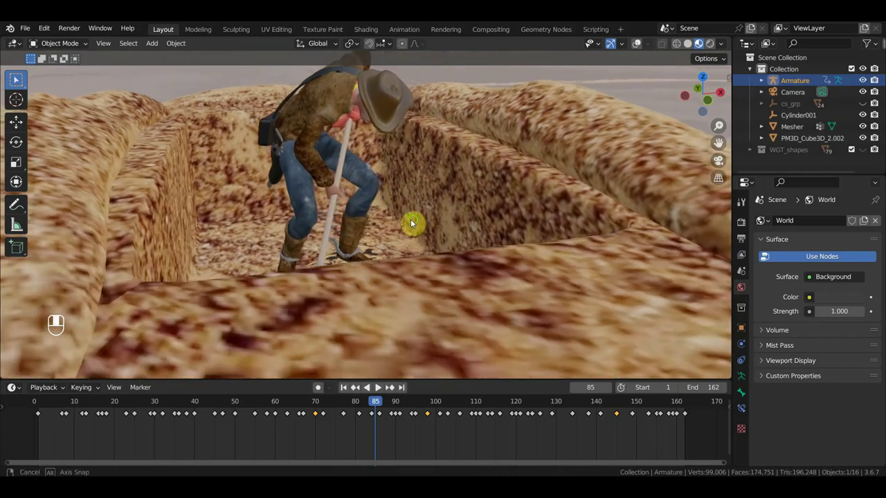
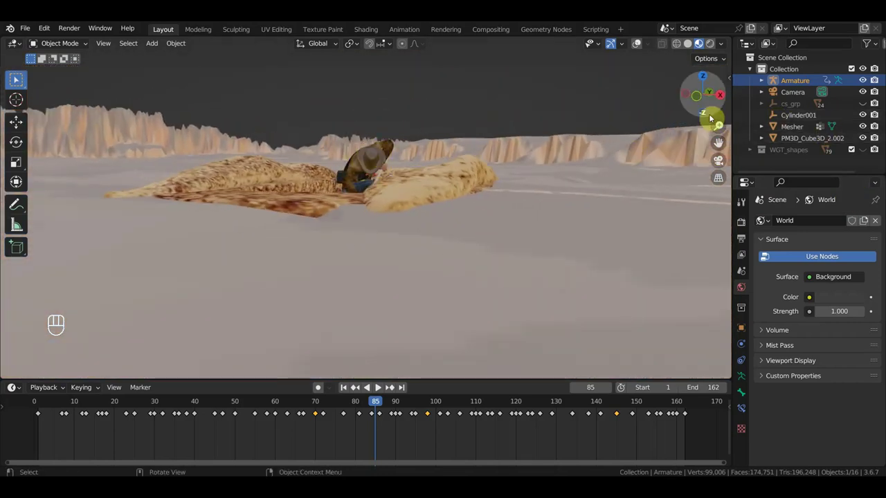
Look through the scene camera and fly it lower so the digging cowboy fills the shot at frame 37
key(KP_0)
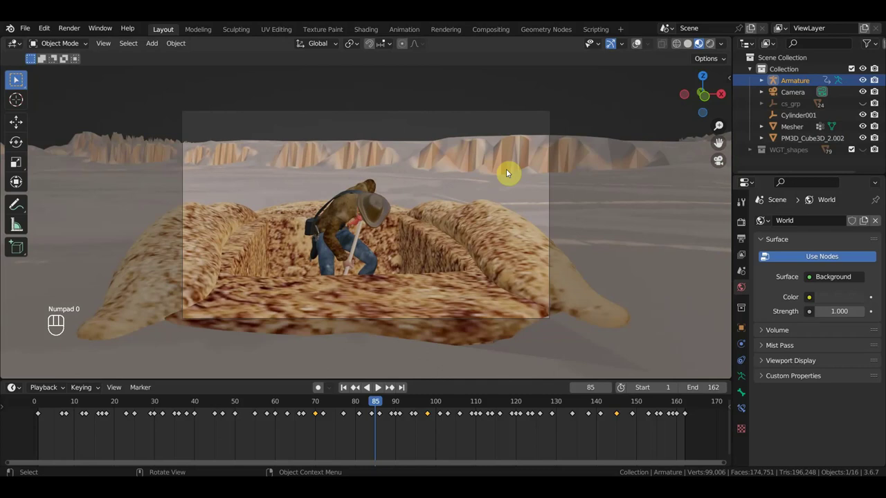
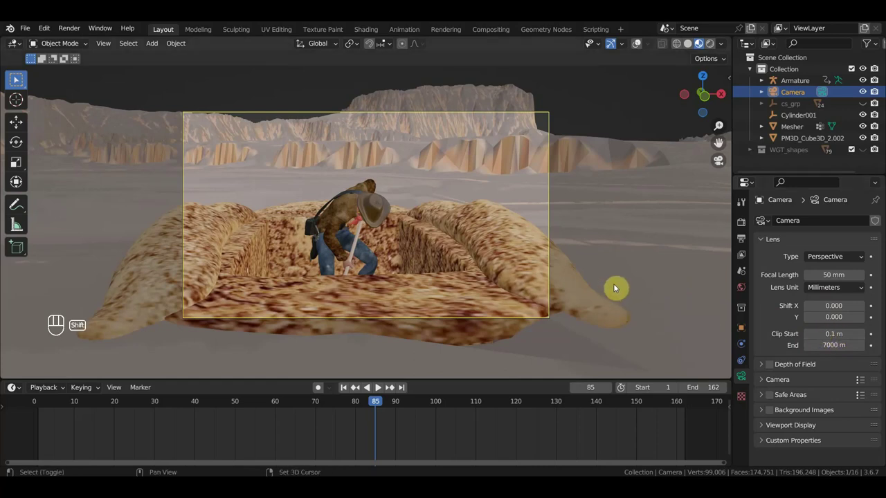
key(shift+f)
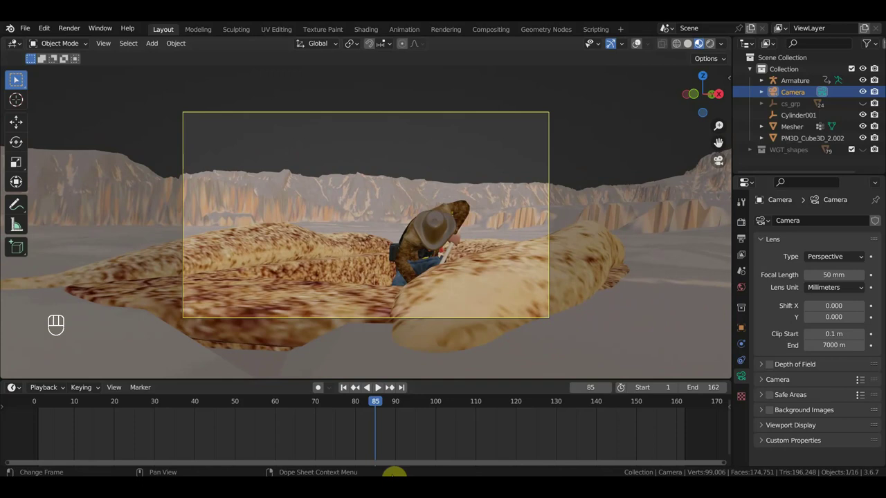
drag(377, 405, 452, 327)
key(shift+f)
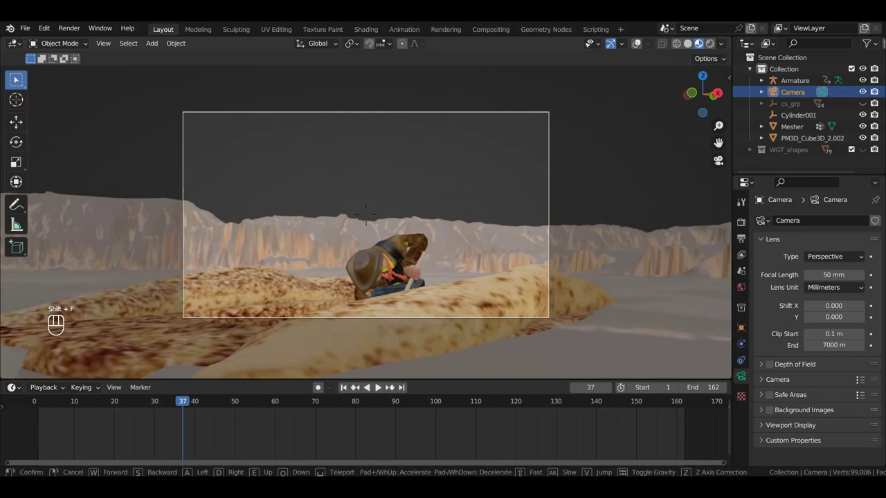